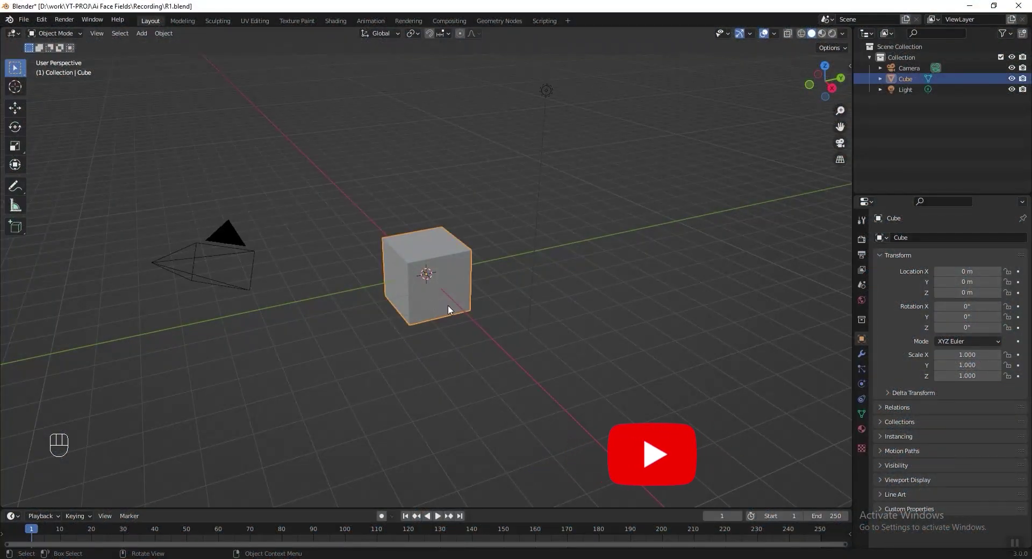
# Scale the cube to 0.1/0.1/0.125, apply scale, and snap the 3D cursor to its bottom face
pyautogui.press('n')
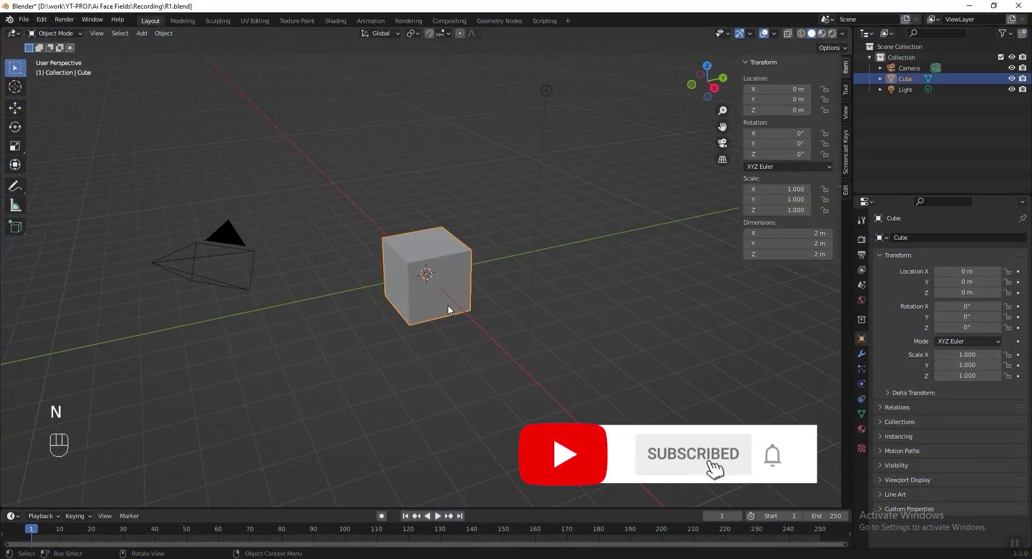
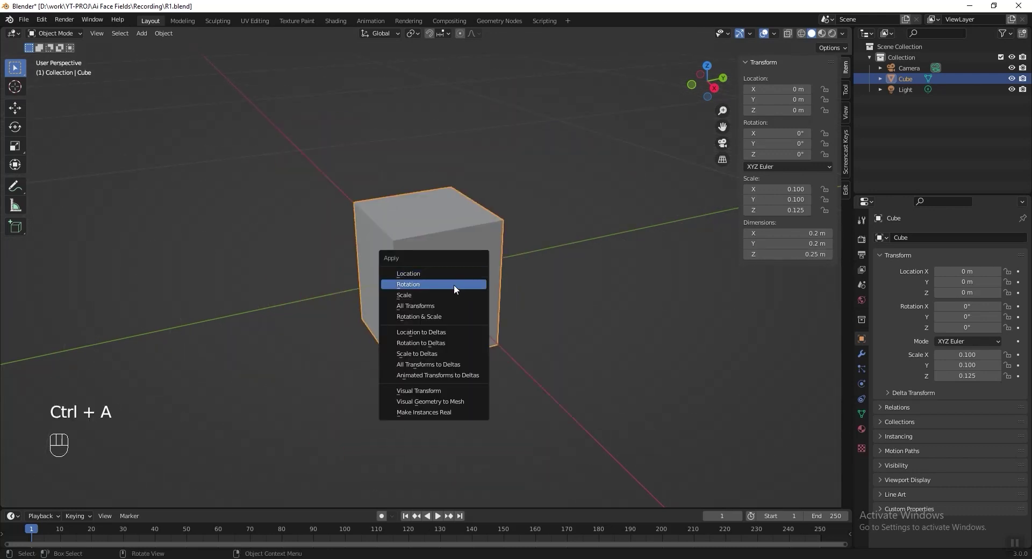
pyautogui.press('Tab')
pyautogui.press('3')
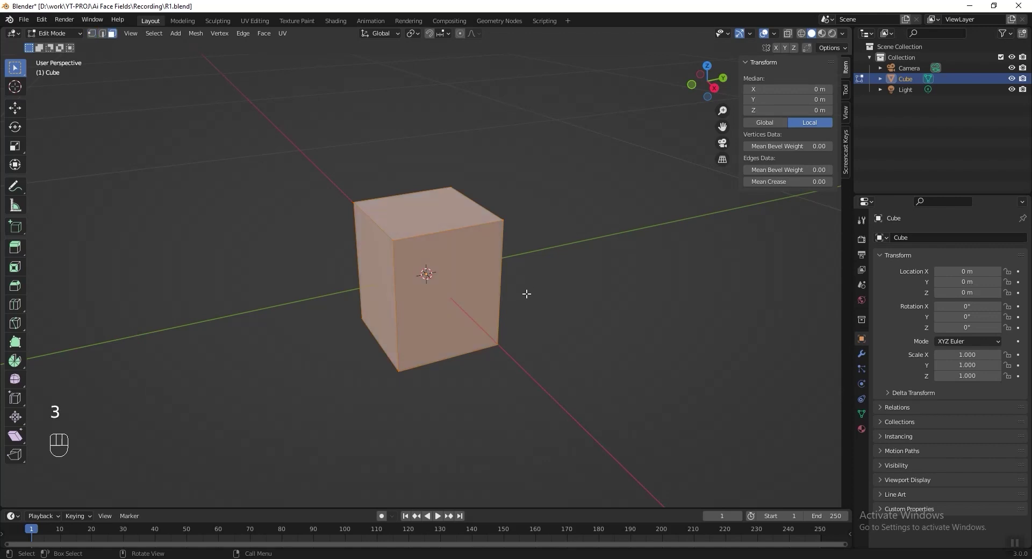
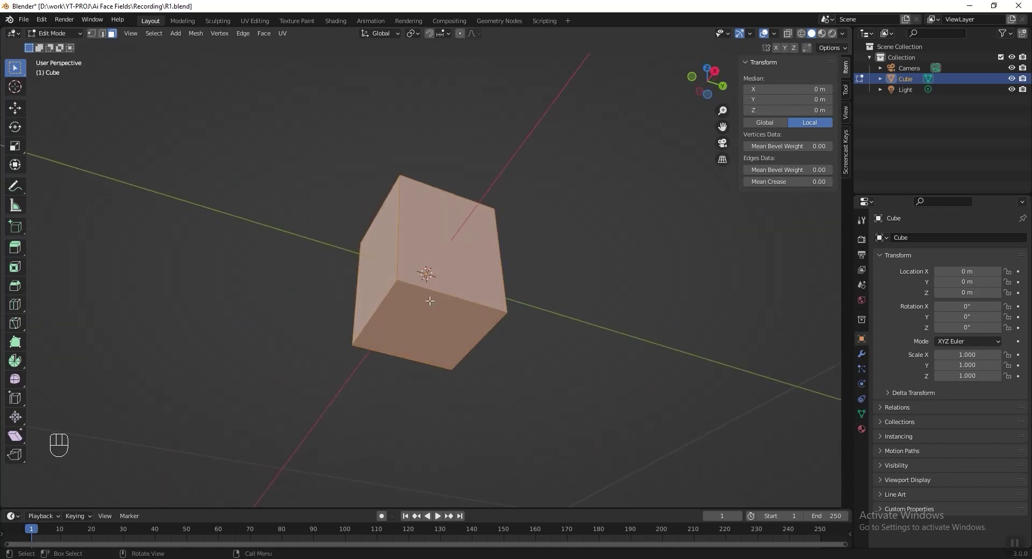
pyautogui.press('shift+s')
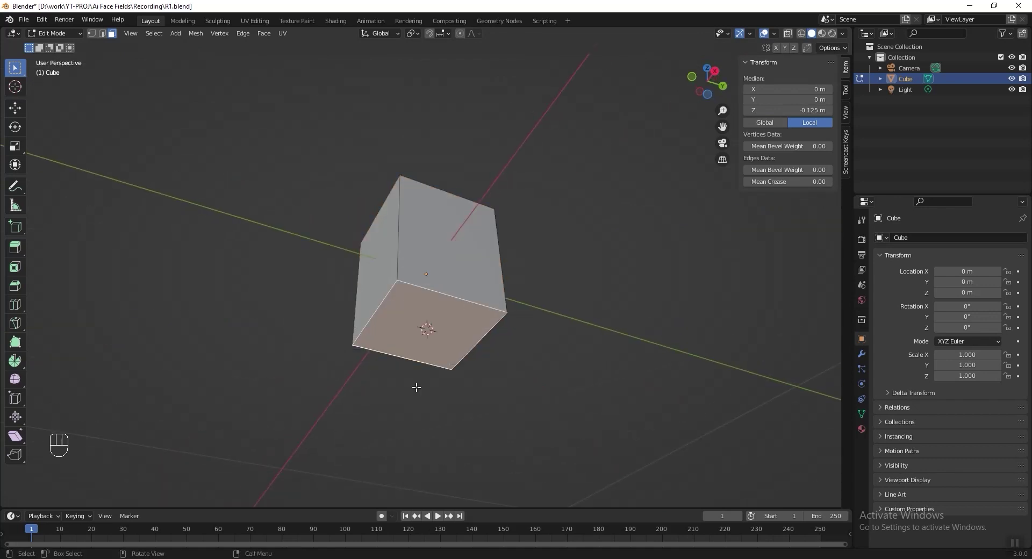
pyautogui.press('Tab')
# Set the cube's origin to the 3D cursor at its bottom face, then return the cursor to the world origin
pyautogui.click(156, 38)
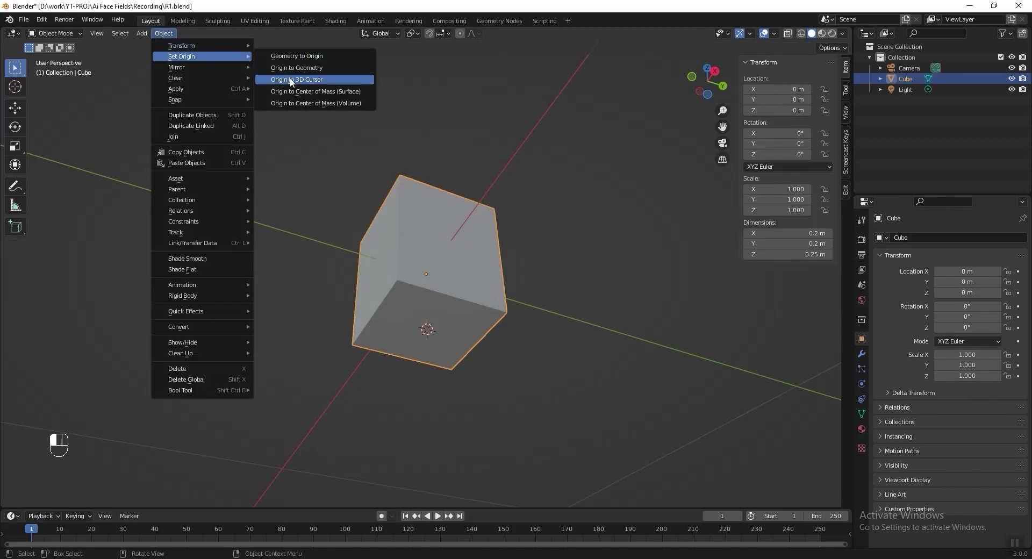
pyautogui.moveTo(409, 211); pyautogui.dragTo(427, 314)
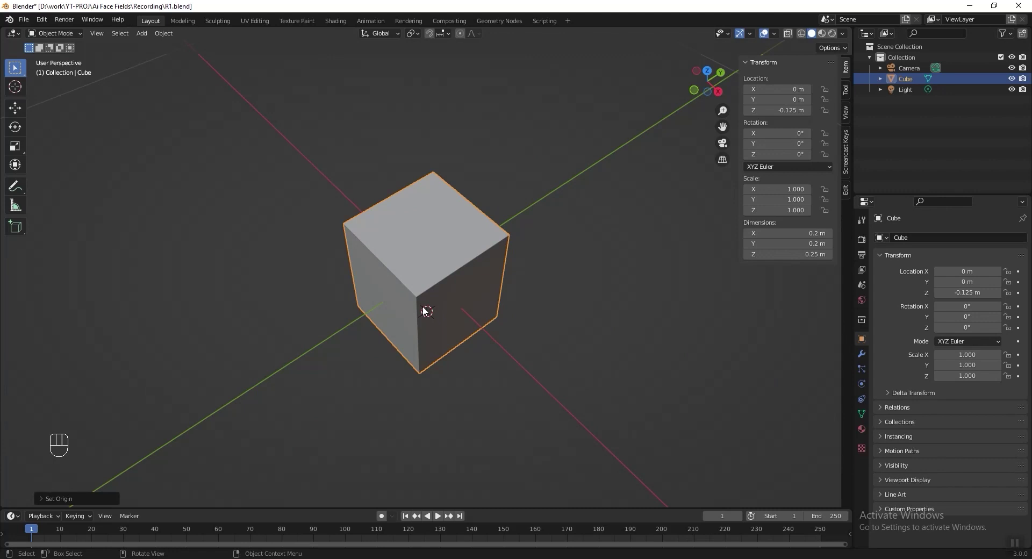
pyautogui.press('shift+s')
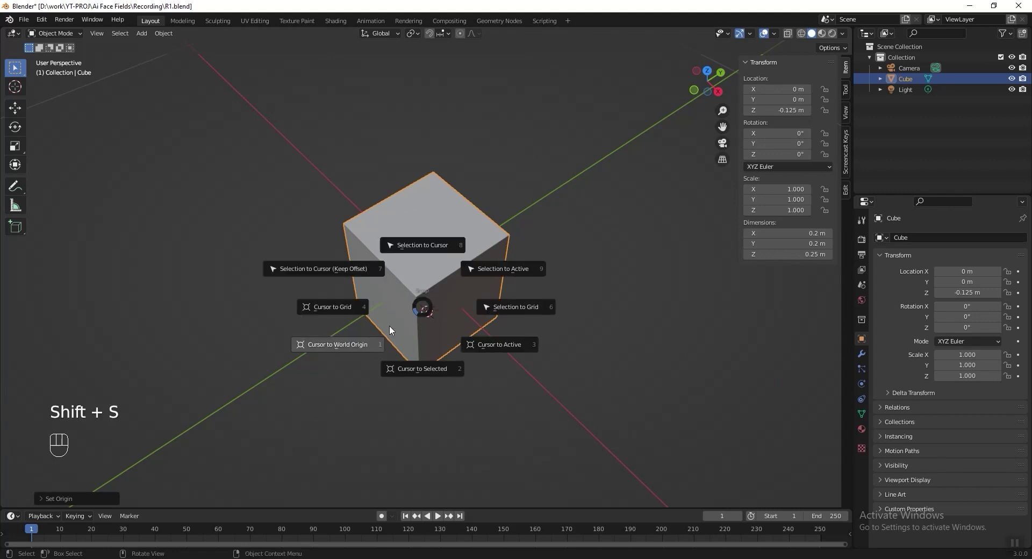
# Duplicate the cube as Cube.001 about 0.56 m along Y and reselect the original
pyautogui.press('shift+d')
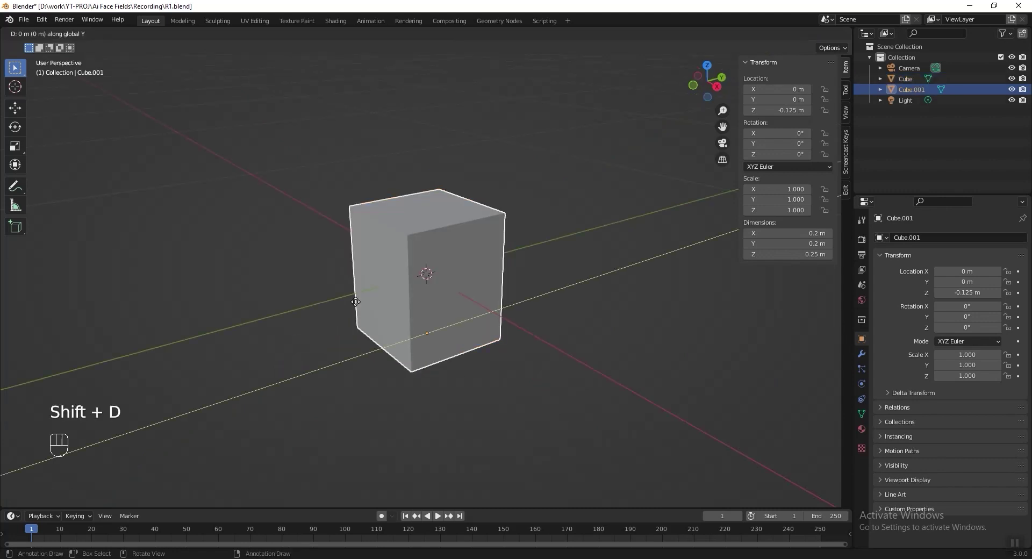
pyautogui.click(273, 291)
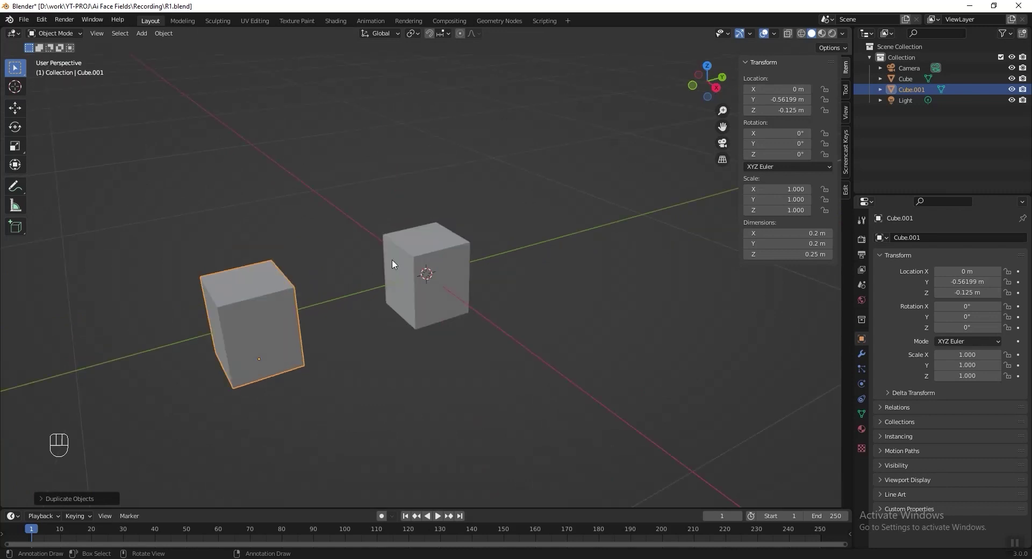
pyautogui.click(397, 264)
# Inset the cube's top face and push it down to form a shallow recess
pyautogui.press('Tab')
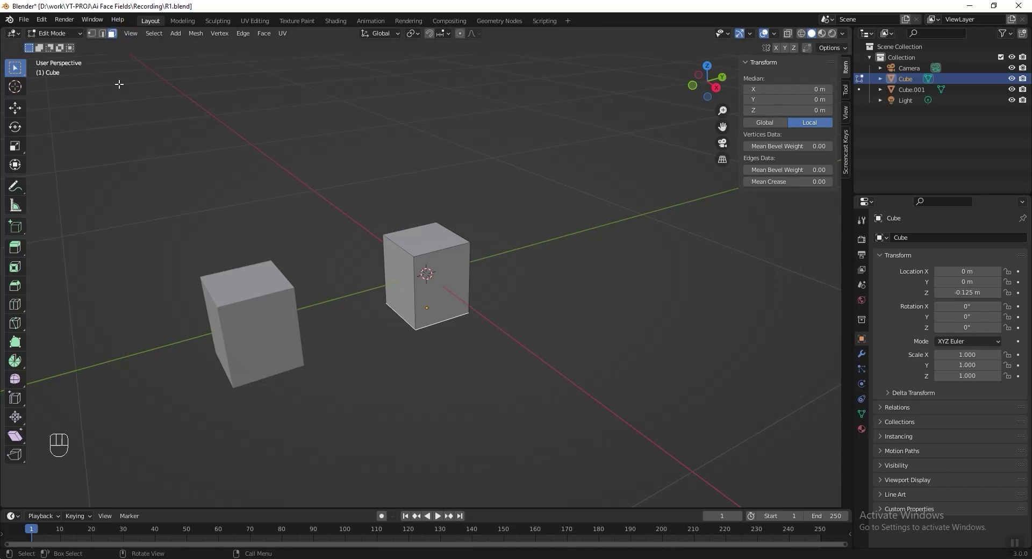
pyautogui.click(115, 442)
pyautogui.press('i')
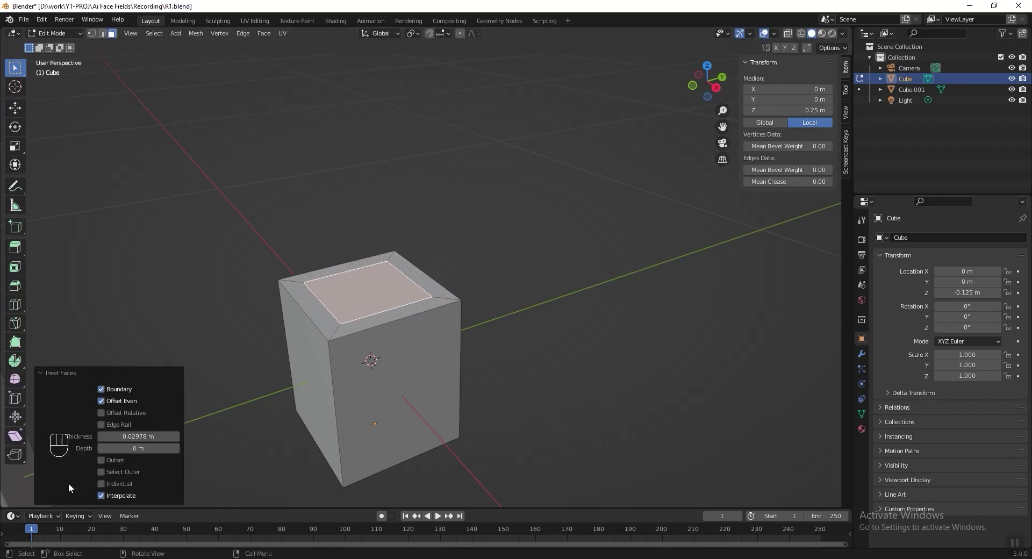
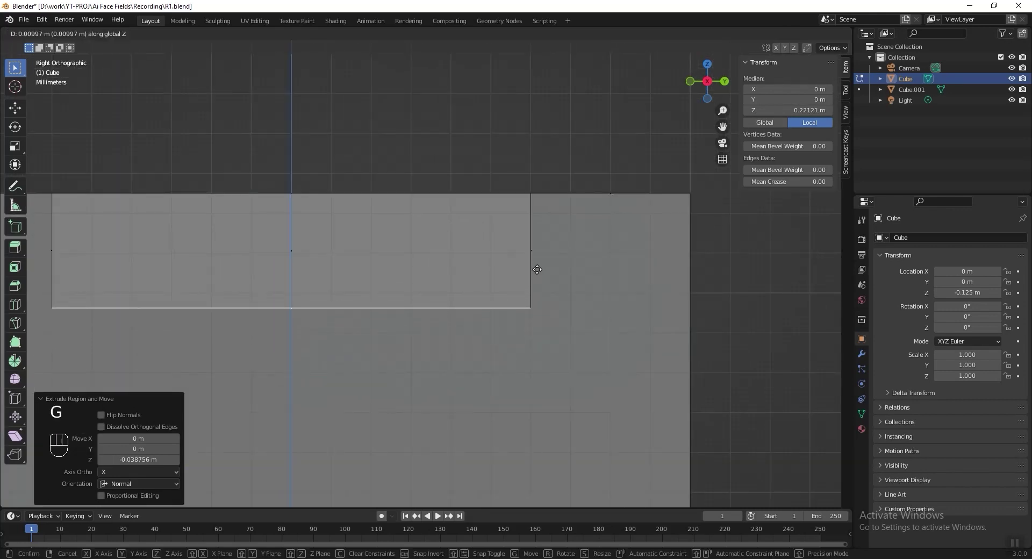
pyautogui.press('Tab')
pyautogui.moveTo(485, 299); pyautogui.dragTo(495, 245)
# Add a 0.04 × 0.04 × 0.006 m tile cube with applied scale, raised to about 0.116 m into the recess
pyautogui.press('shift+a')
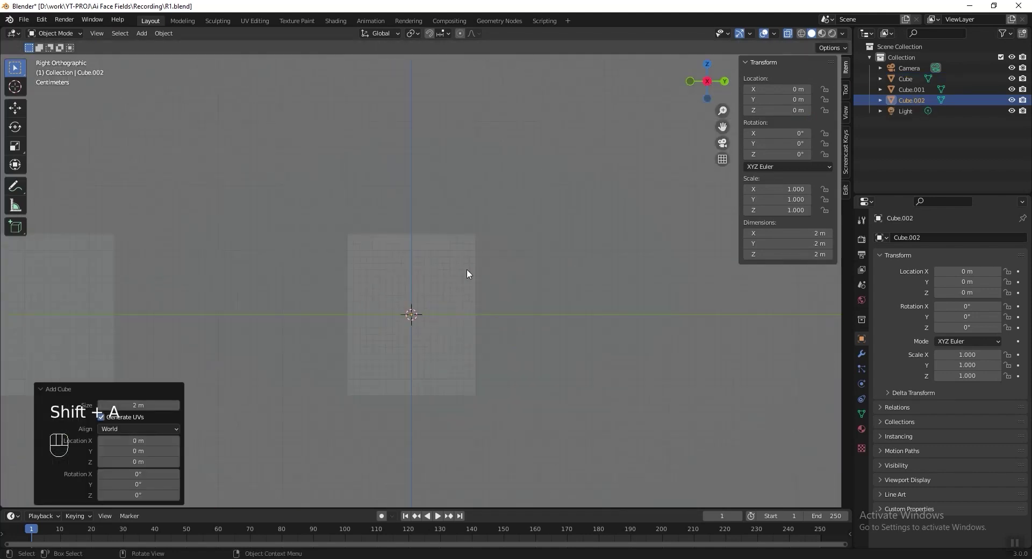
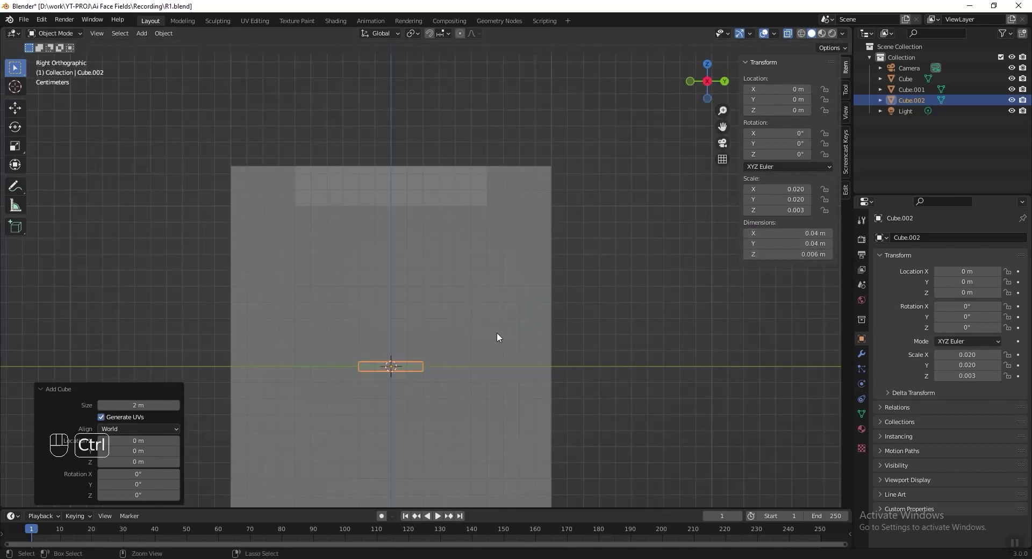
pyautogui.press('ctrl+a')
pyautogui.press('g')
pyautogui.click(364, 193)
pyautogui.click(399, 208)
pyautogui.press('g')
pyautogui.press('alt+z')
pyautogui.moveTo(479, 266); pyautogui.dragTo(531, 313)
pyautogui.click(591, 238)
# Create a new material for the tile
pyautogui.click(560, 281)
pyautogui.click(426, 253)
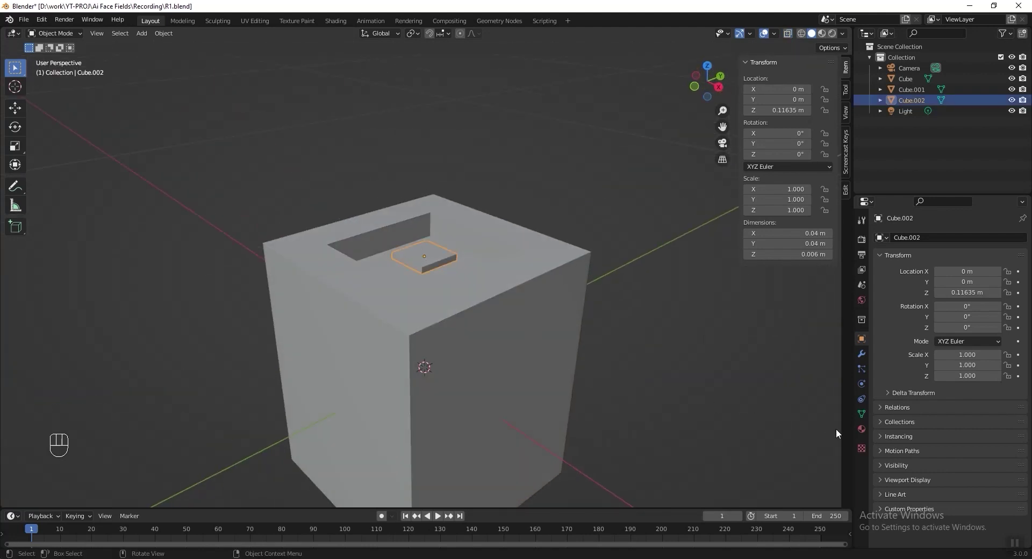
# Set the tile's surface to Emission and the cube's Base Color to light blue A2C3D6, joining them
pyautogui.moveTo(952, 289); pyautogui.dragTo(910, 137)
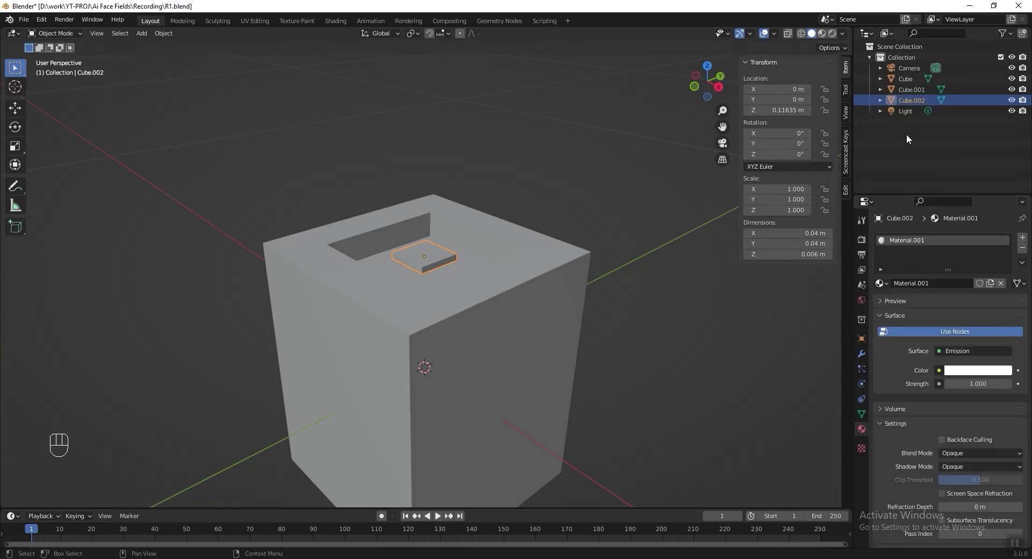
pyautogui.moveTo(966, 381); pyautogui.dragTo(927, 357)
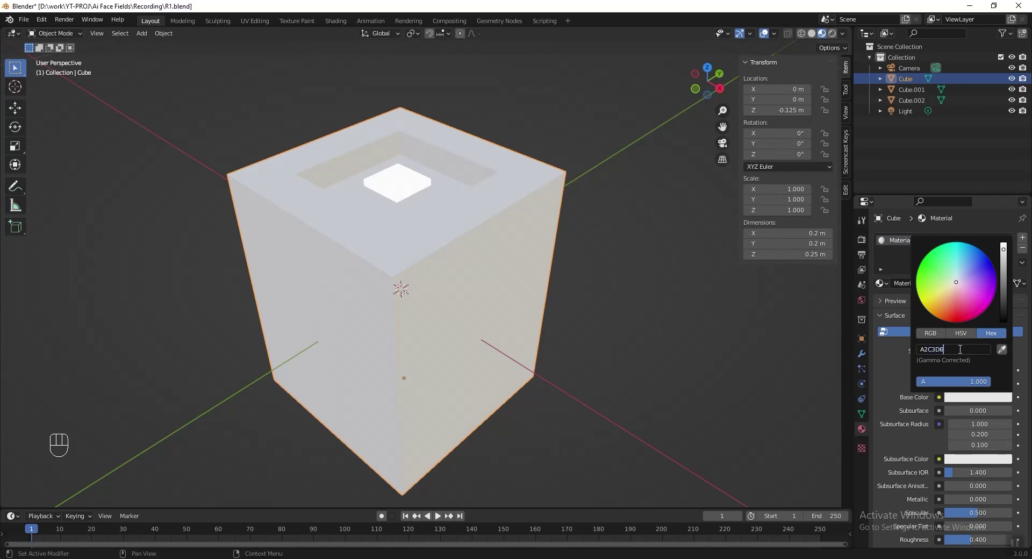
pyautogui.click(403, 191)
pyautogui.press('ctrl+j')
# Select both cubes and move them into a new collection
pyautogui.click(336, 295)
pyautogui.moveTo(277, 316); pyautogui.dragTo(290, 321)
pyautogui.click(290, 320)
pyautogui.click(396, 288)
pyautogui.press('m')
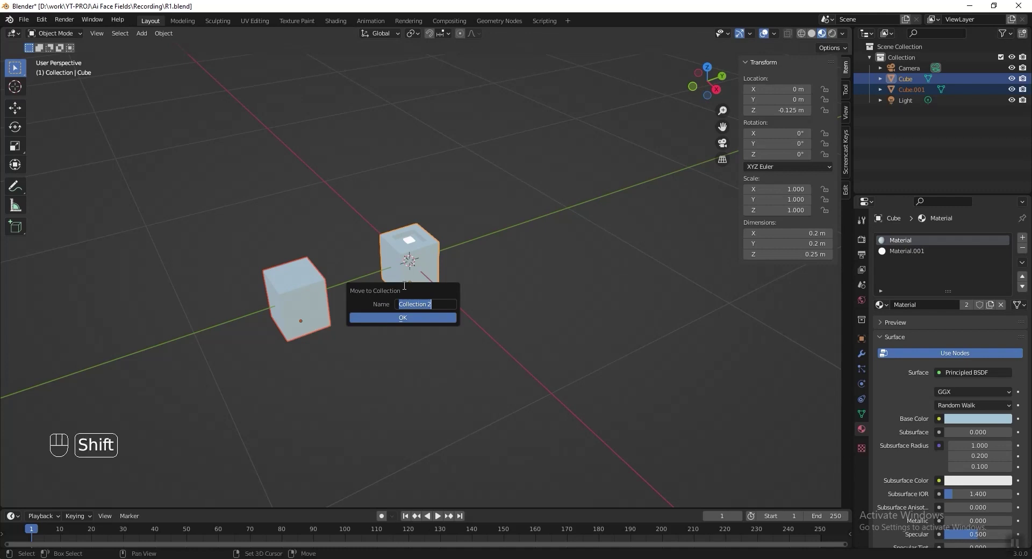
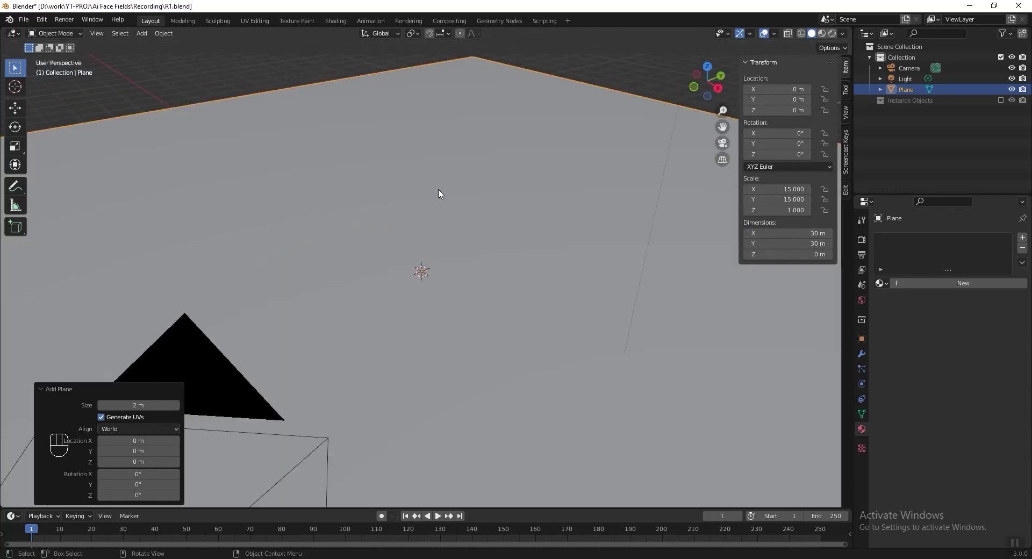
# Apply the 30 m ground plane's scale
pyautogui.press('ctrl+a')
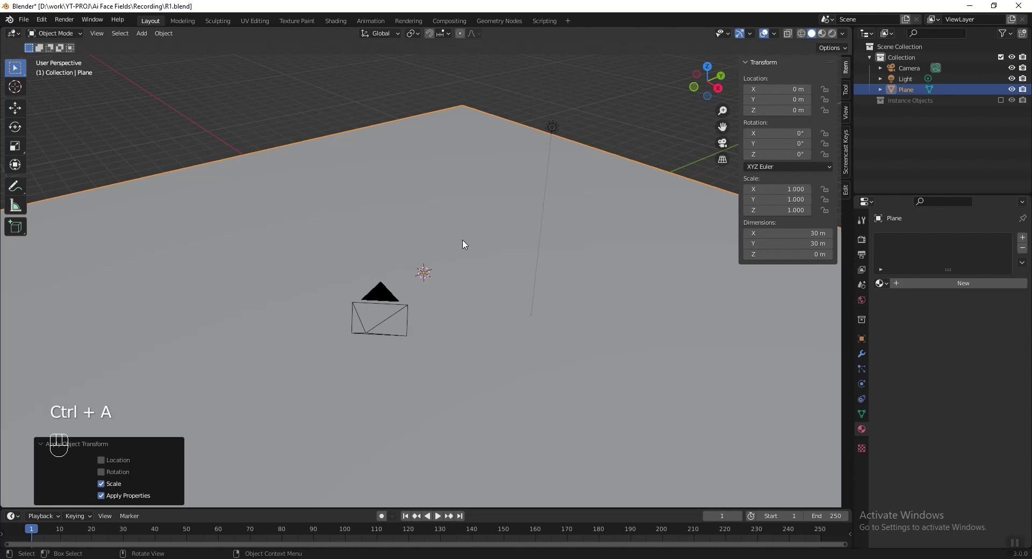
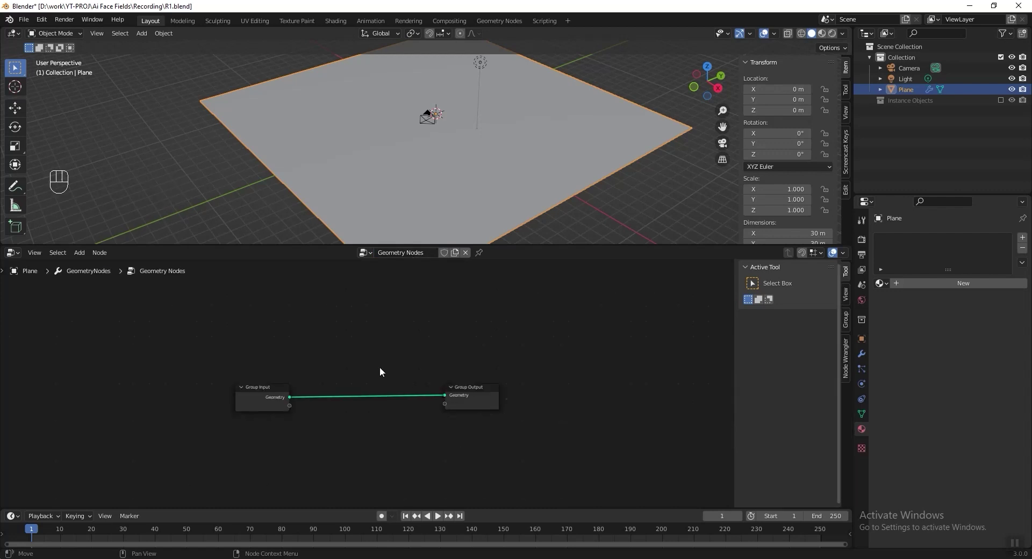
# Add Instance on Points and feed the Collection Info geometry in as instances with Pick Instance
pyautogui.click(382, 349)
pyautogui.click(485, 252)
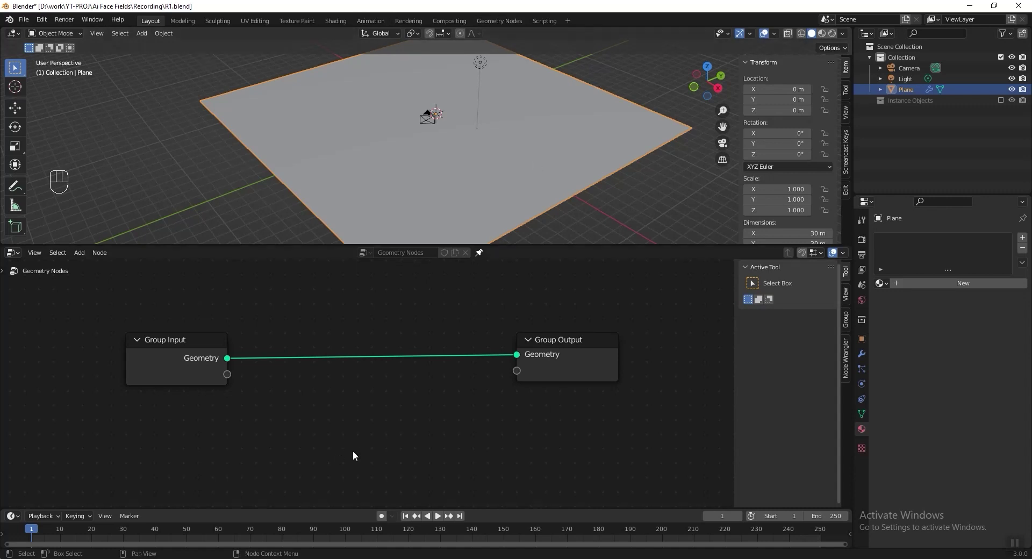
pyautogui.press('shift+a')
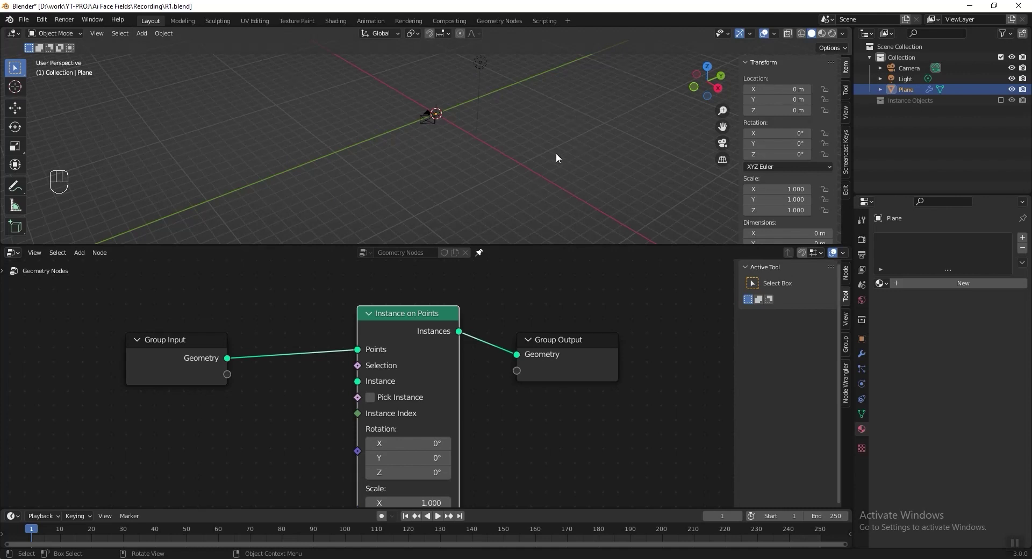
pyautogui.press('shift+a')
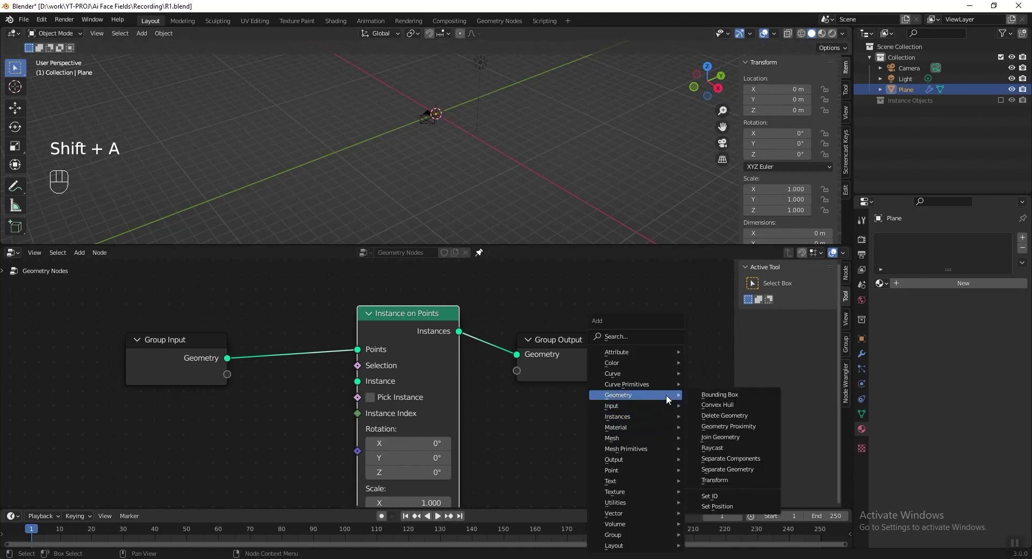
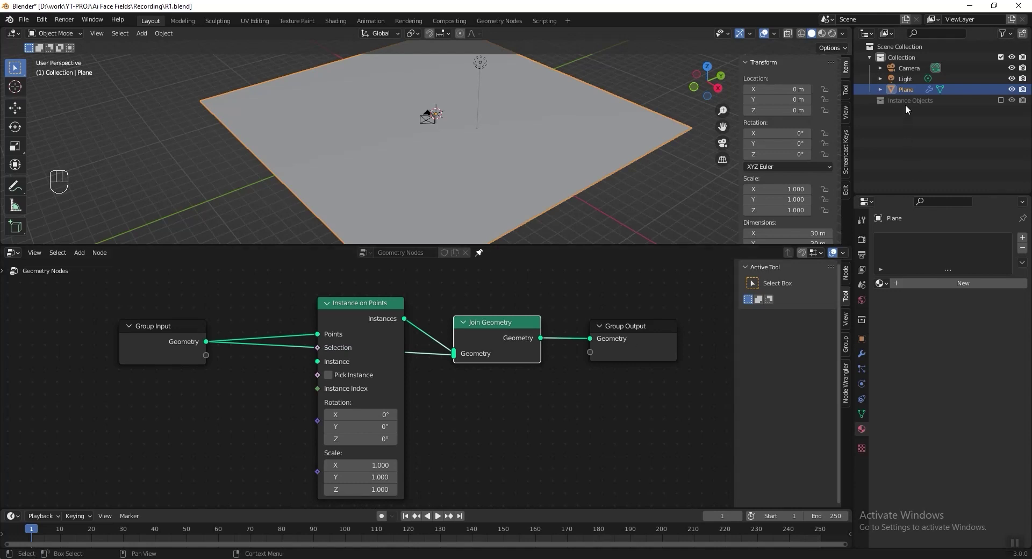
pyautogui.moveTo(911, 106); pyautogui.dragTo(136, 404)
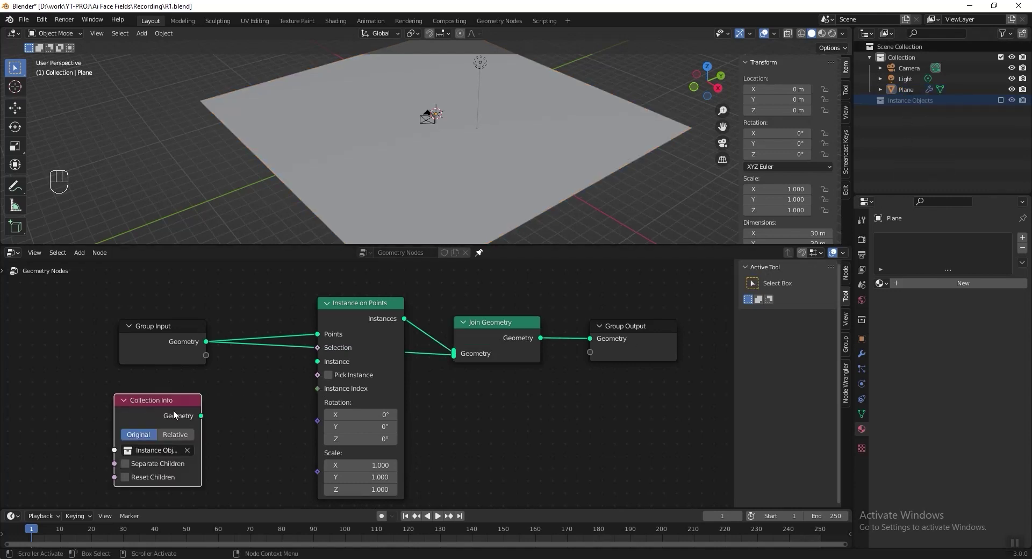
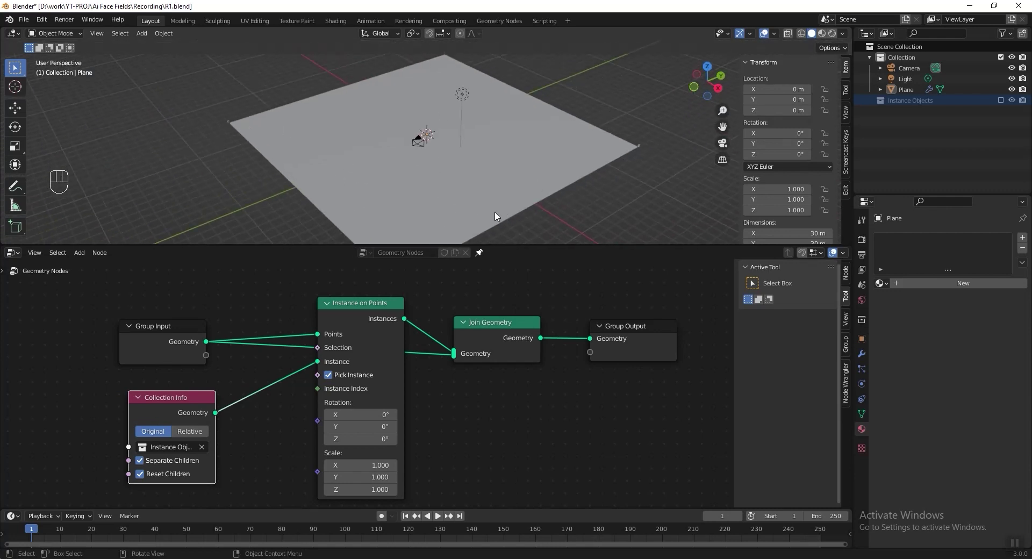
# Add an integer Random Value node (max 100) driving Instance Index and adjust its seed
pyautogui.press('shift+a')
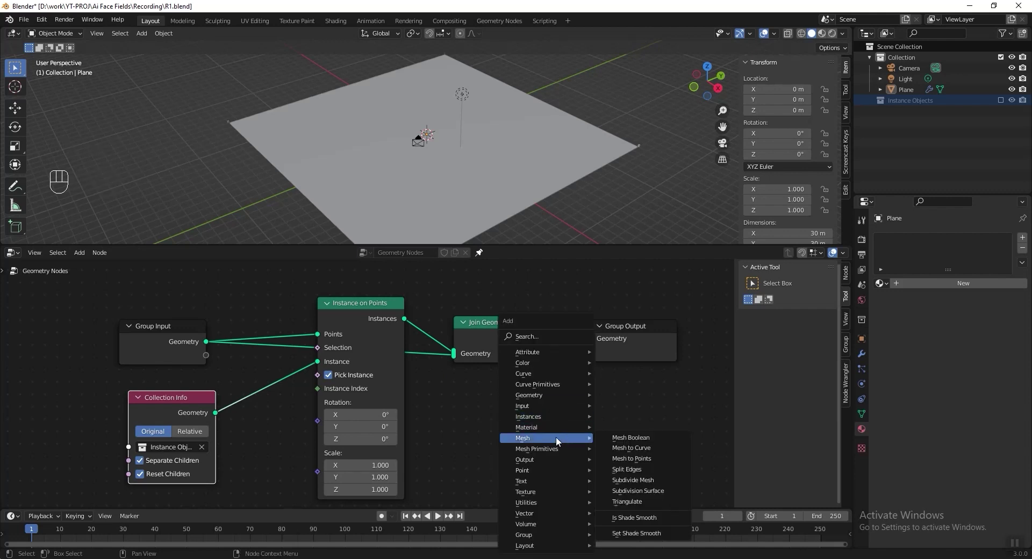
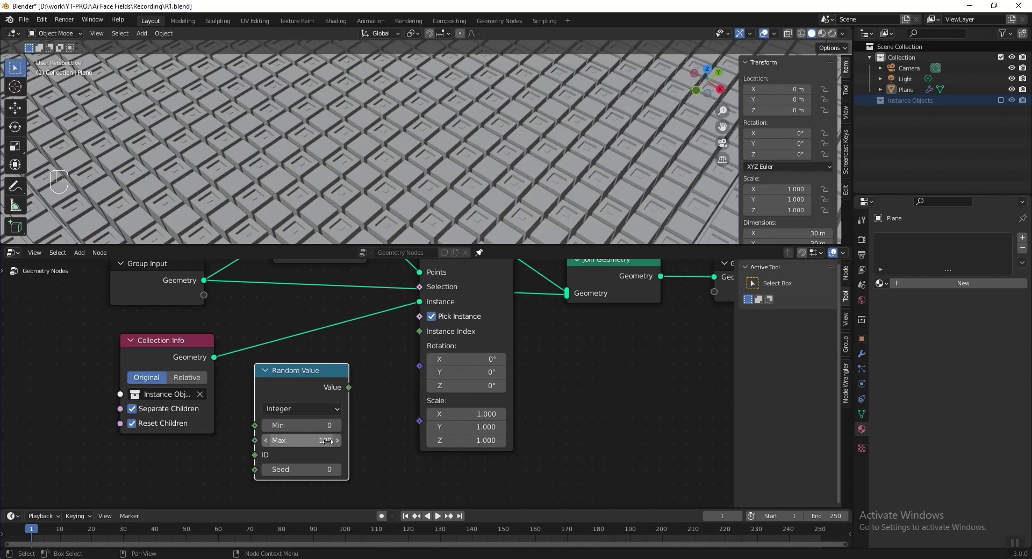
pyautogui.moveTo(351, 392); pyautogui.dragTo(387, 398)
pyautogui.doubleClick(340, 471)
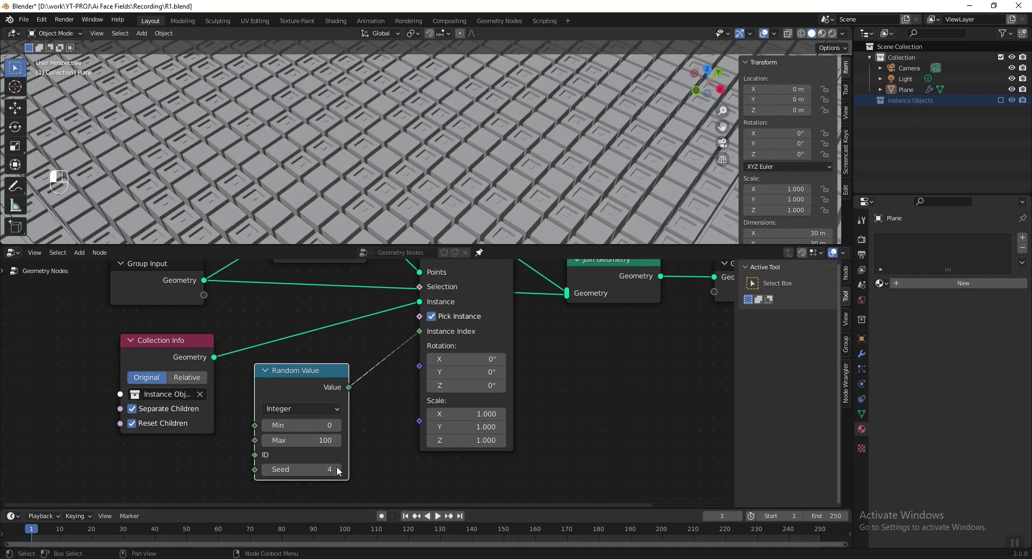
pyautogui.middleClick(340, 471)
pyautogui.middleClick(340, 471)
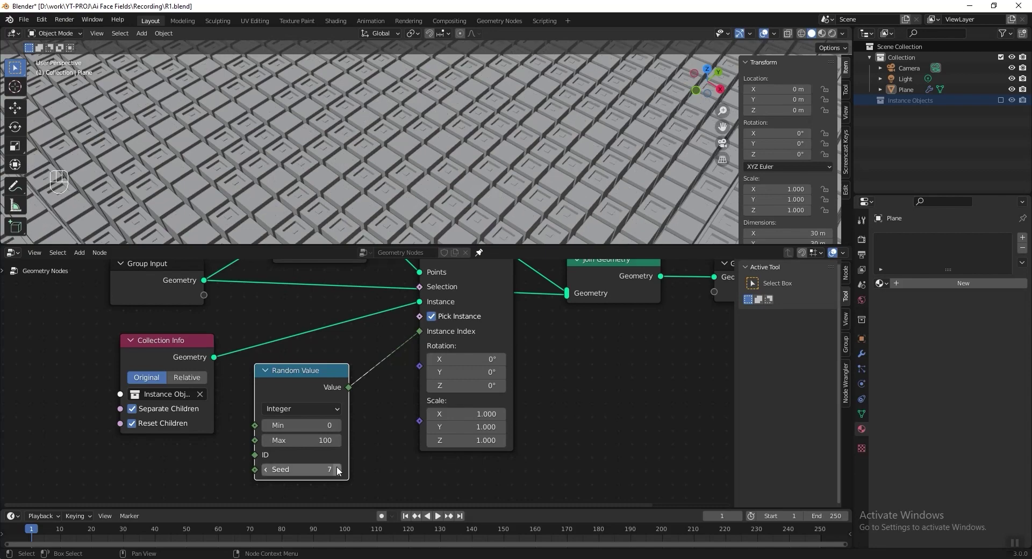
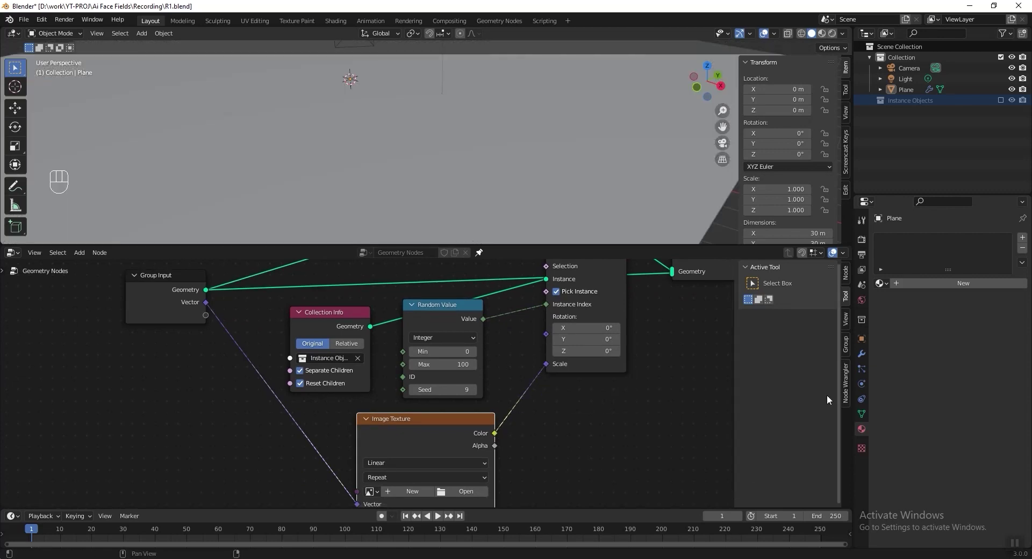
# Set the modifier Vector to UVMap and load DepthMap.jpg into the Image Texture driving instance scale
pyautogui.click(862, 354)
pyautogui.click(949, 291)
pyautogui.moveTo(971, 288); pyautogui.dragTo(963, 346)
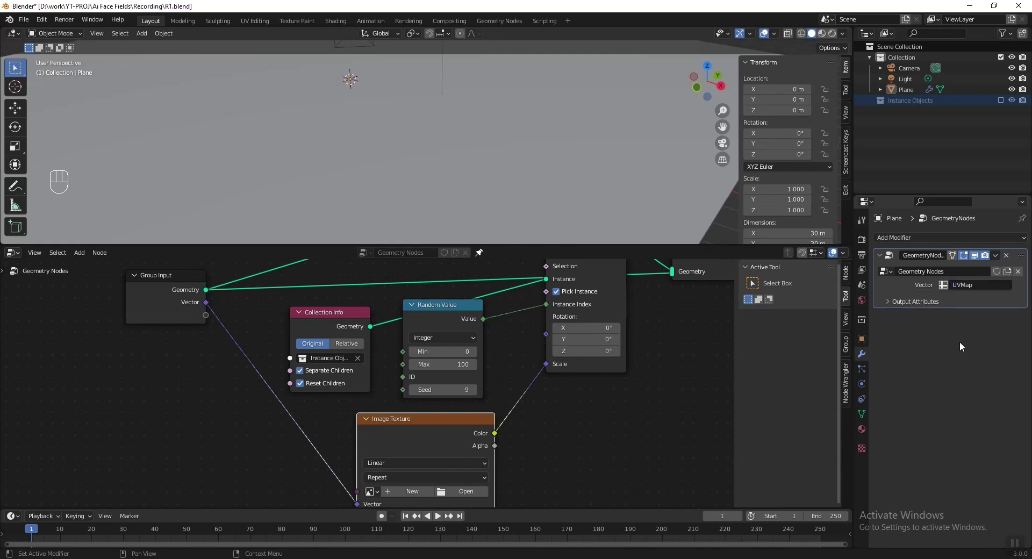
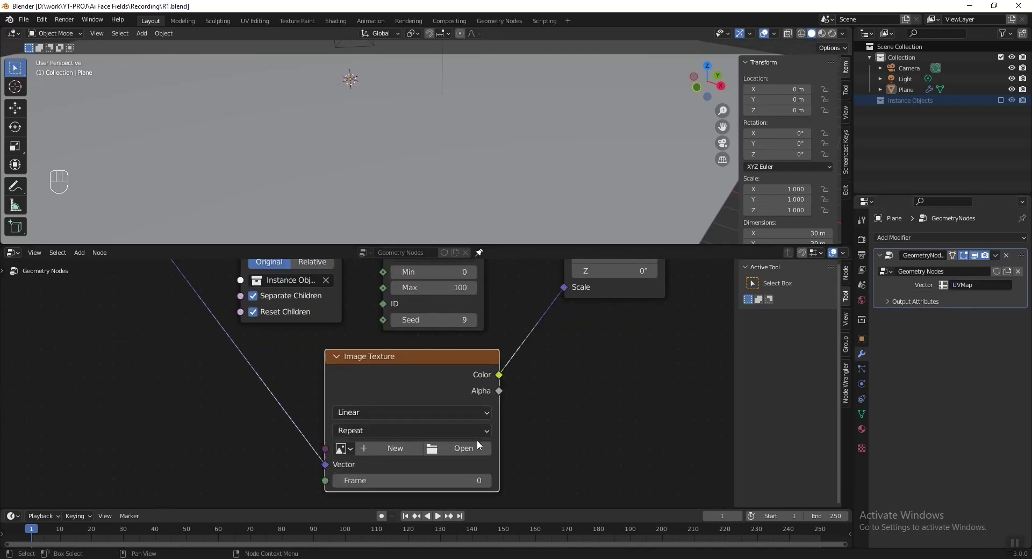
pyautogui.click(480, 449)
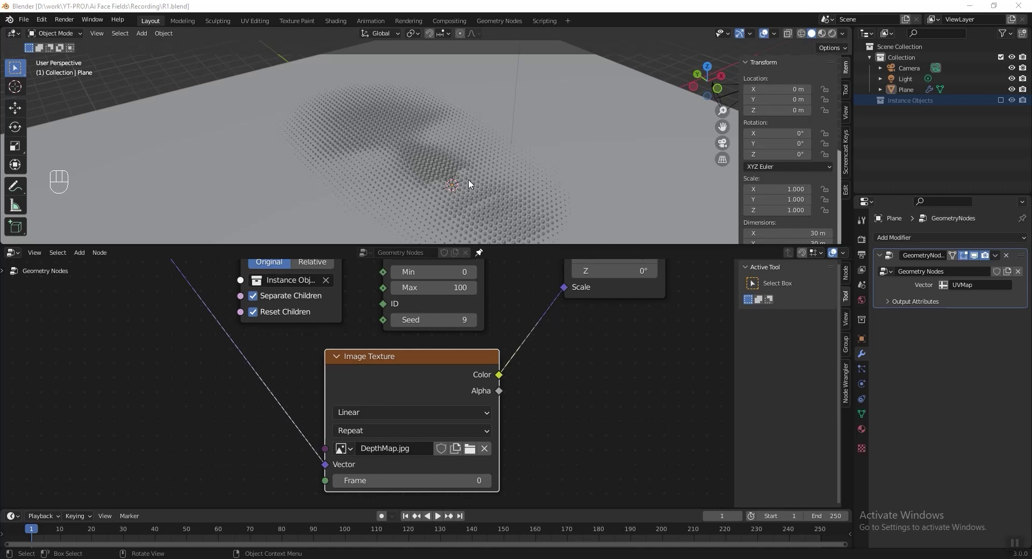
pyautogui.middleClick(362, 172)
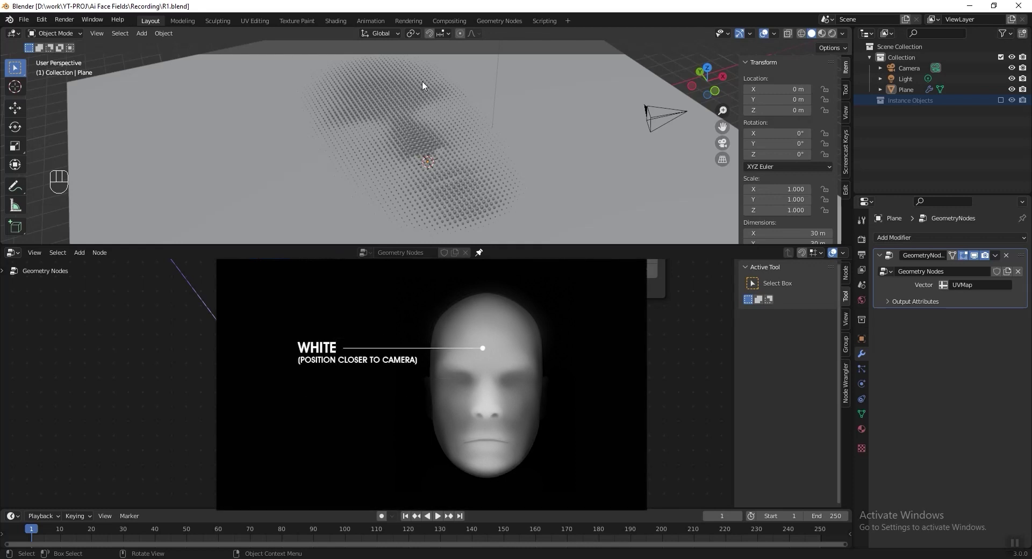
pyautogui.click(489, 201)
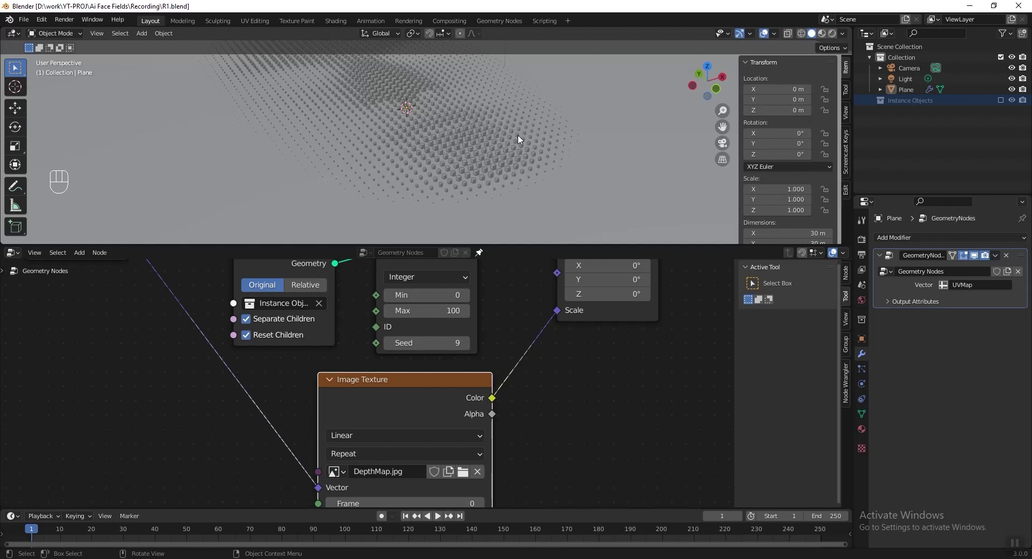
# Add Combine XYZ (X,Y = 1) into Scale and a Multiply Add node (20, 0.5) from image Color into Z
pyautogui.press('shift+a')
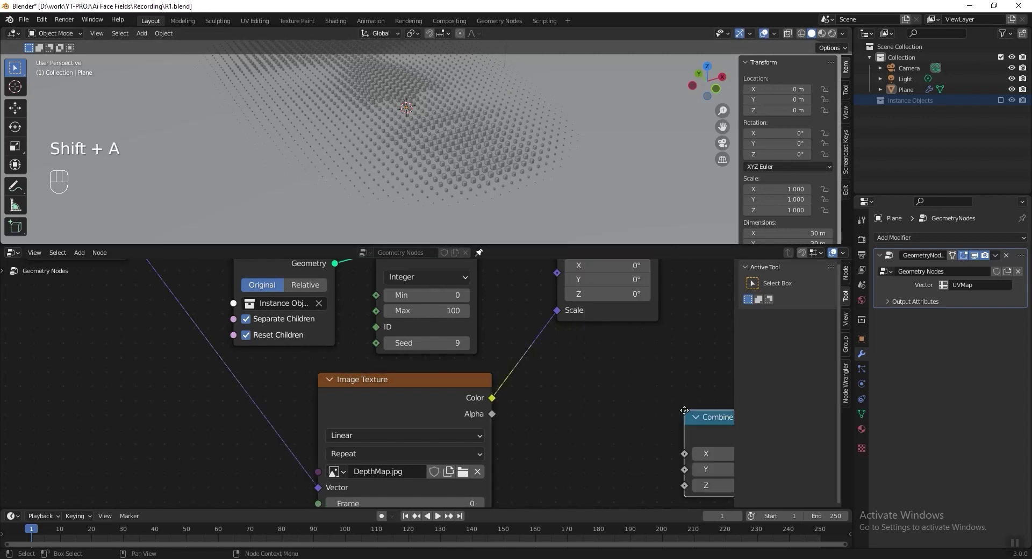
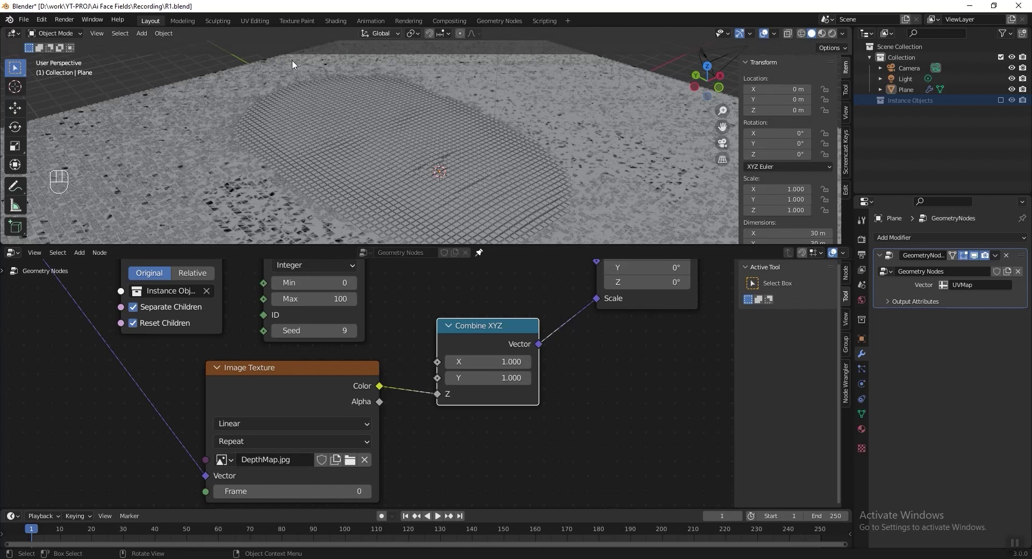
pyautogui.press('shift+a')
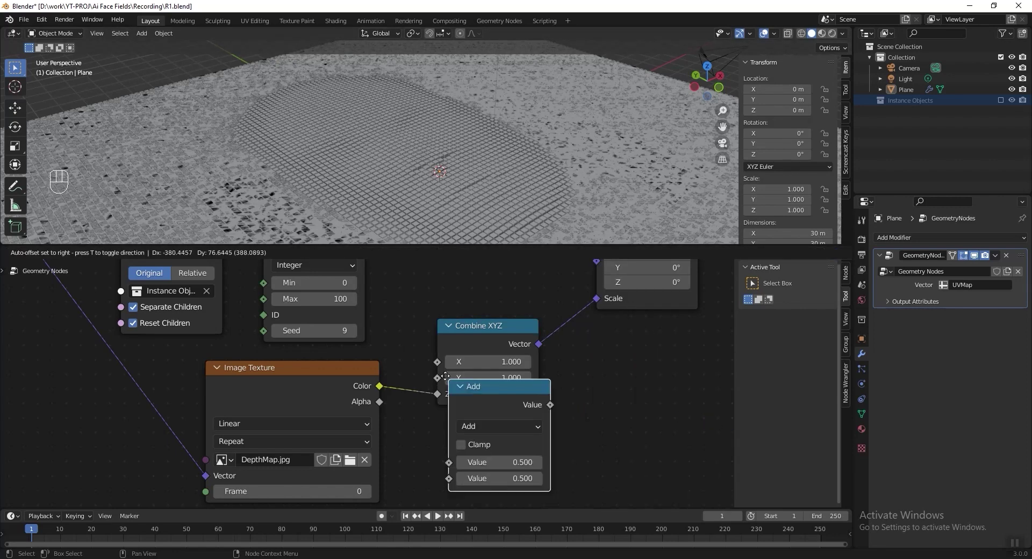
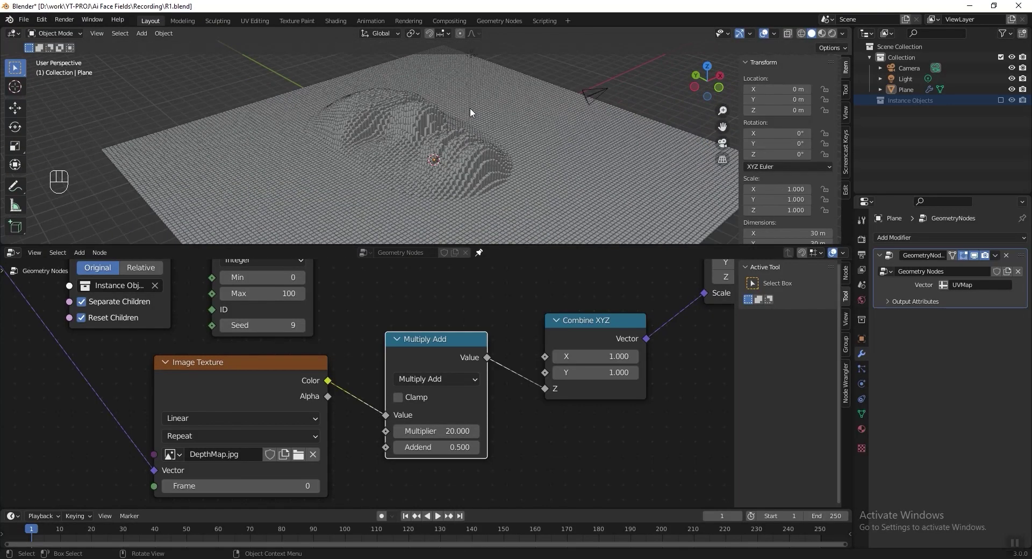
pyautogui.moveTo(449, 135); pyautogui.dragTo(430, 143)
pyautogui.click(430, 143)
pyautogui.middleClick(431, 142)
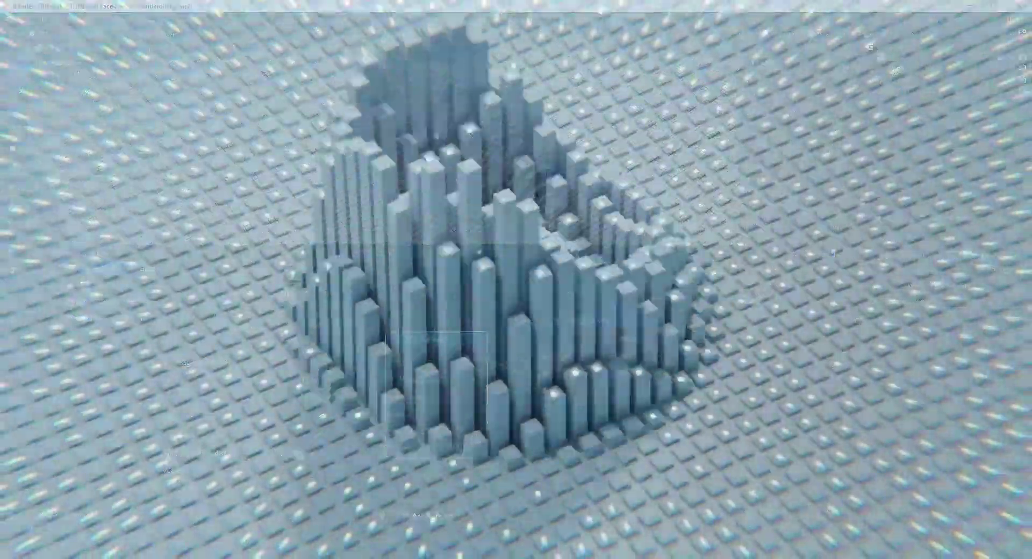
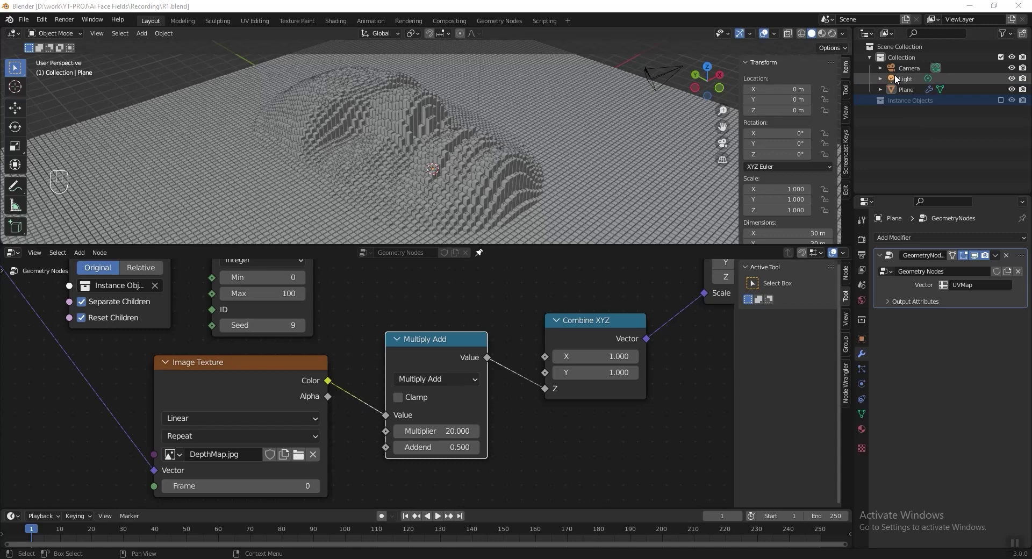
# Add a sphere empty in the main Collection, scale it to 5.701 around the face and rename it Controller
pyautogui.click(906, 63)
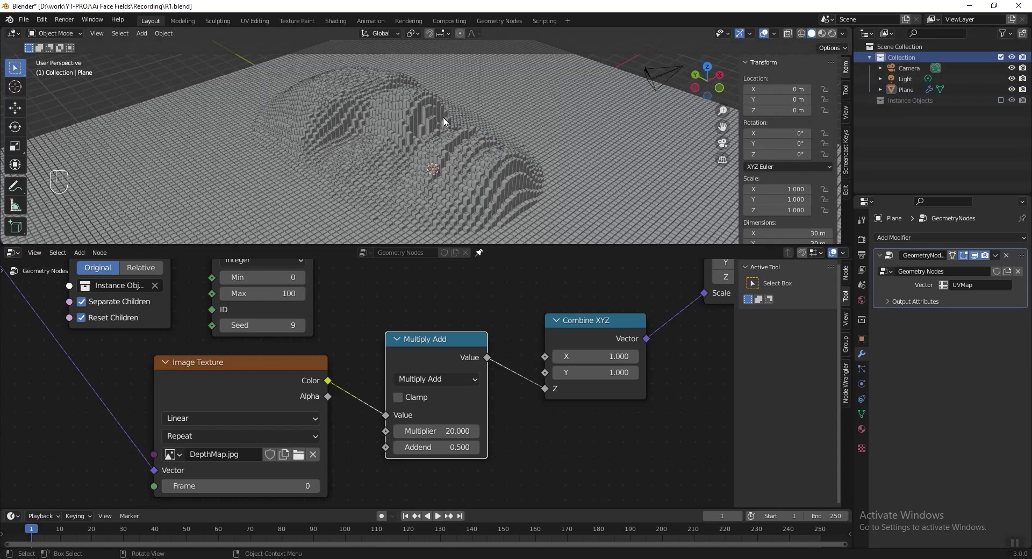
pyautogui.press('shift+a')
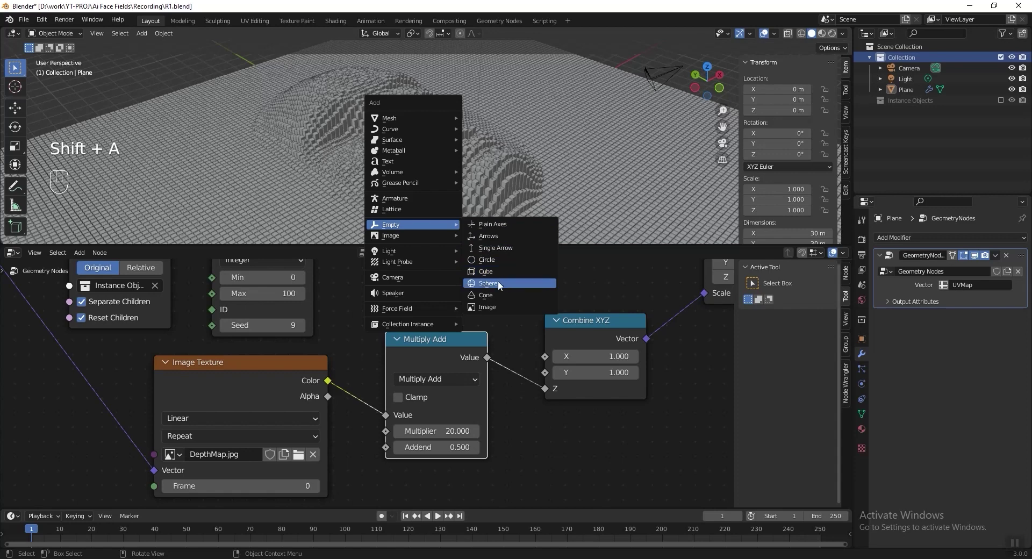
pyautogui.press('s')
pyautogui.press('ctrl+s')
pyautogui.doubleClick(918, 85)
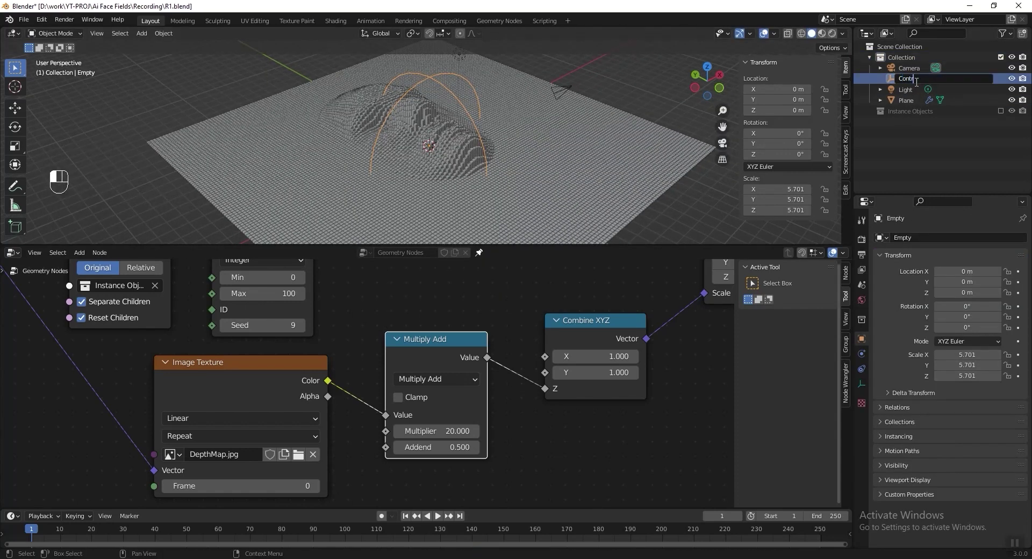
pyautogui.press('l')
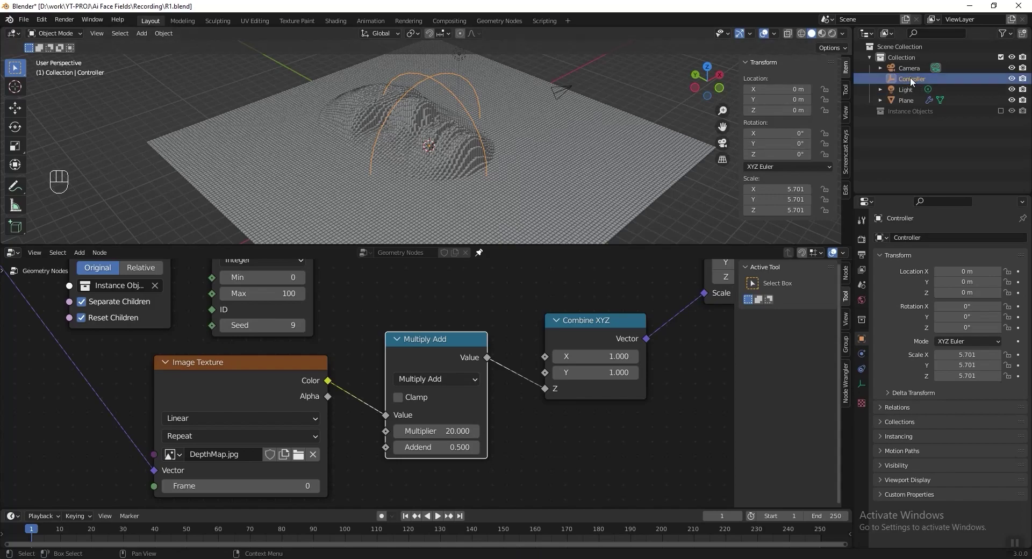
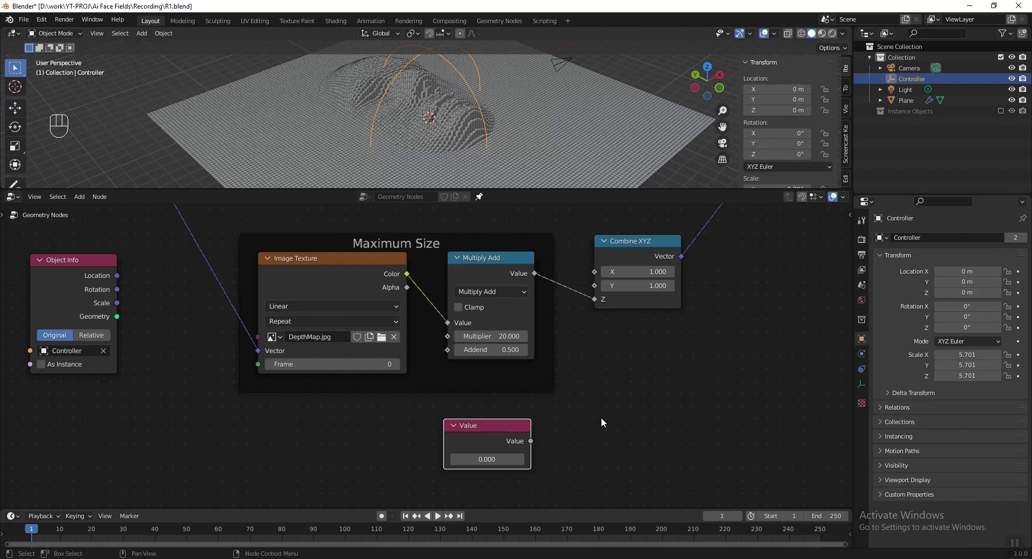
# Frame the value node as Minimum Size and mix it with Maximum Size before the height input
pyautogui.press('ctrl+j')
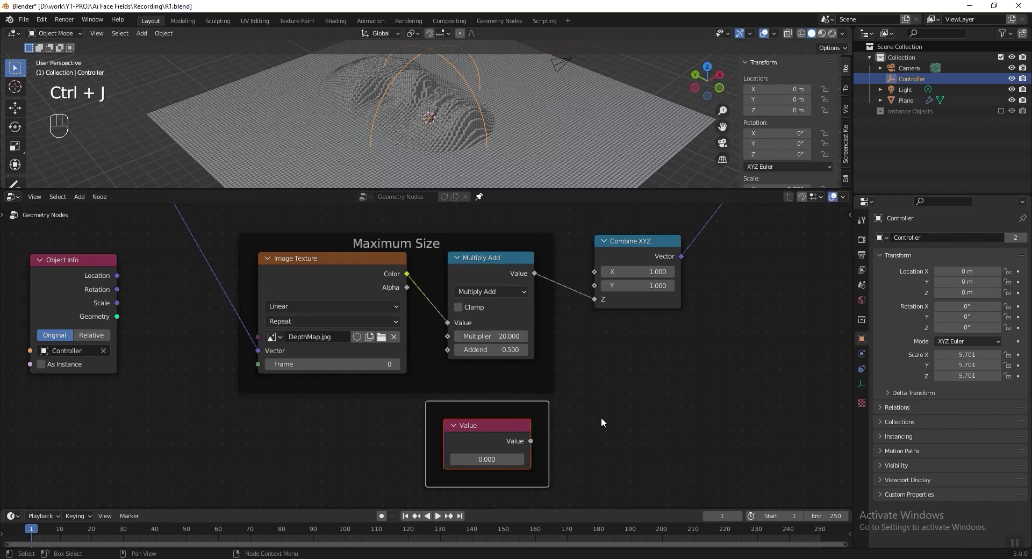
pyautogui.press('F2')
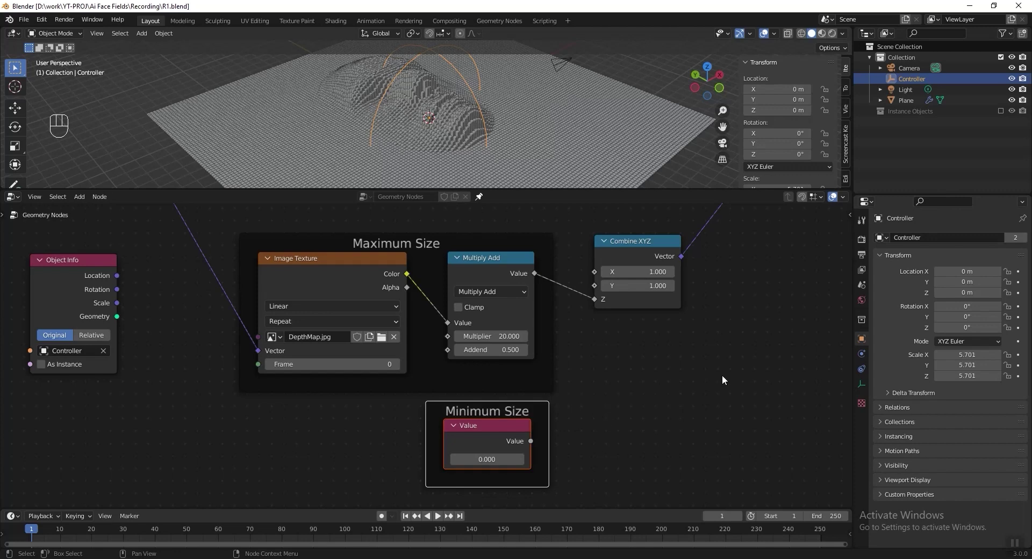
pyautogui.press('shift+a')
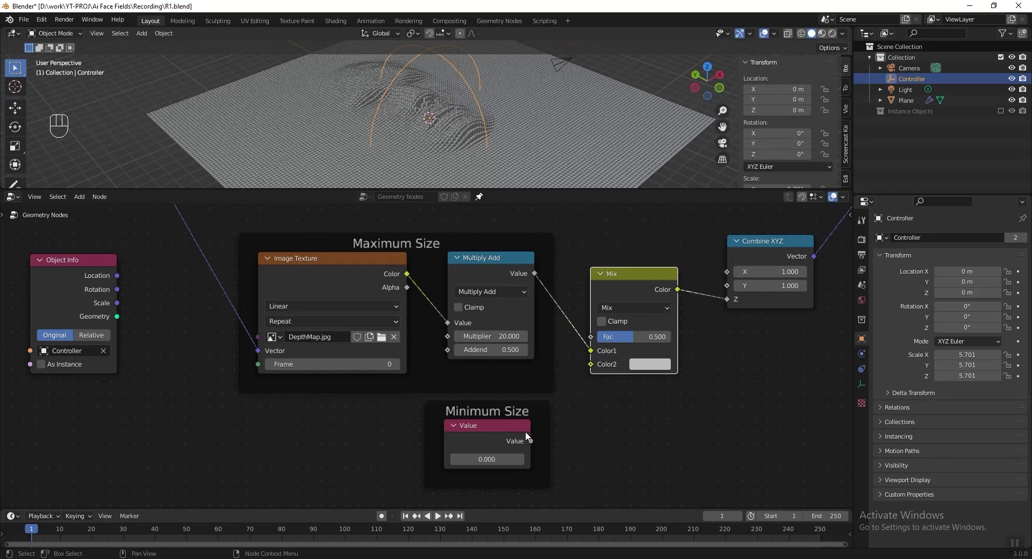
pyautogui.moveTo(539, 440); pyautogui.dragTo(593, 353)
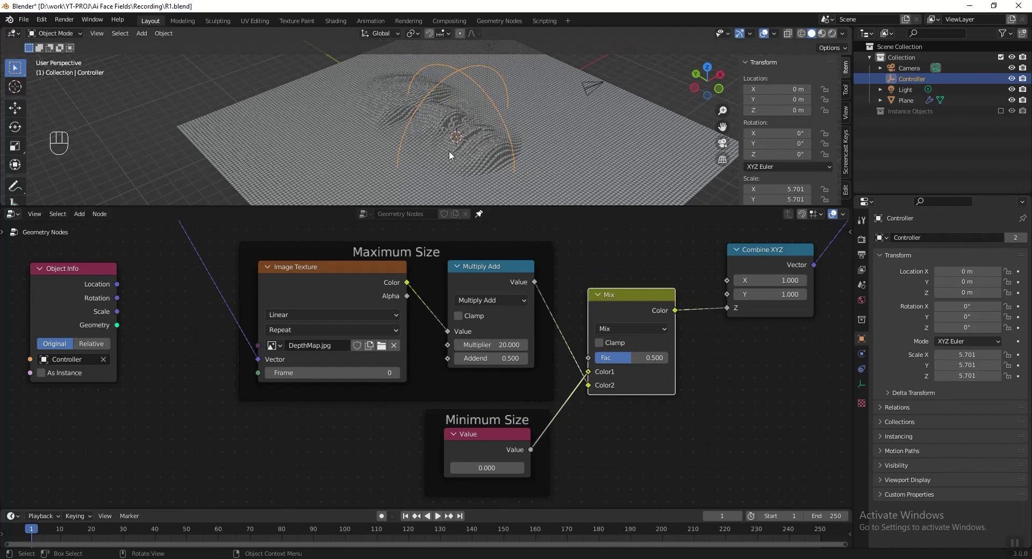
pyautogui.moveTo(436, 253); pyautogui.dragTo(385, 245)
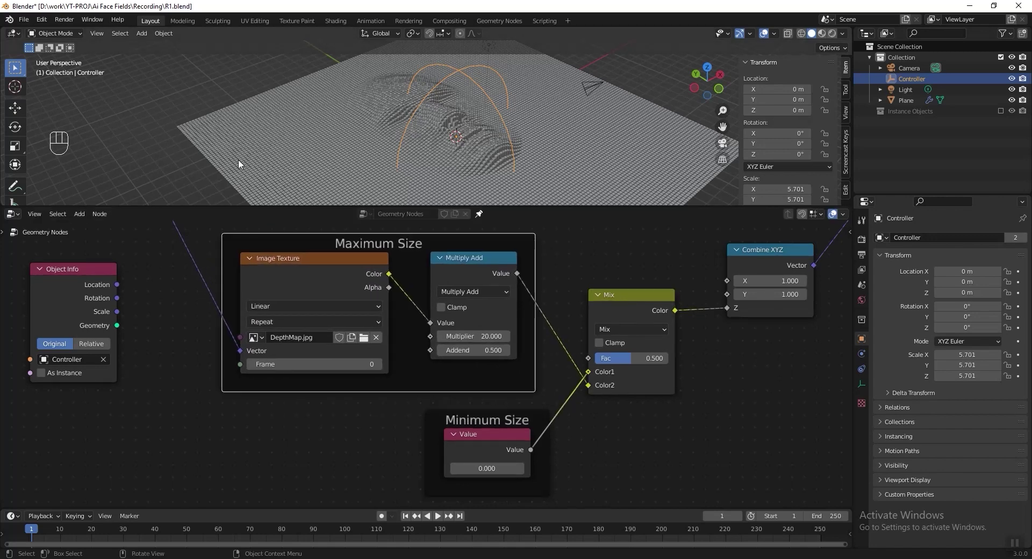
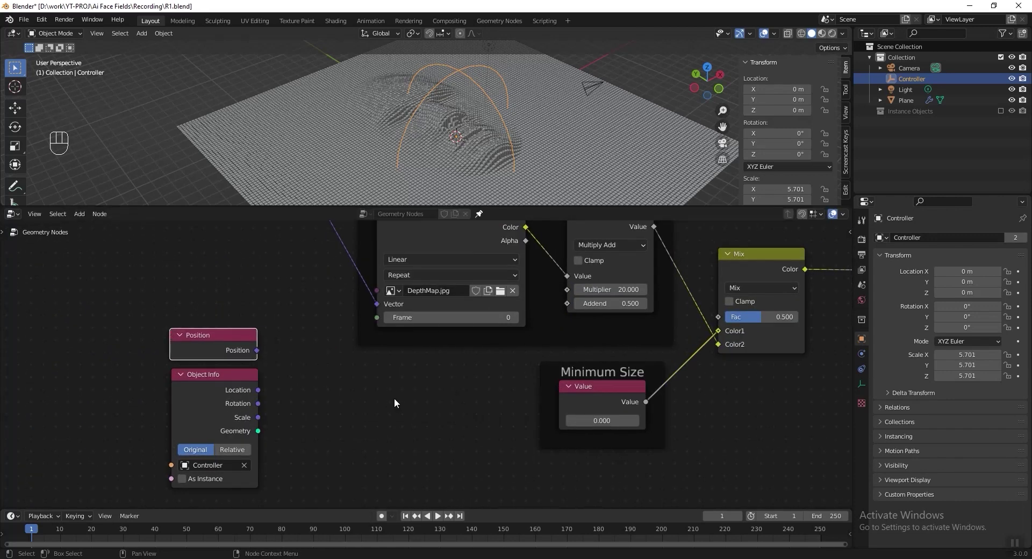
# Add a Distance node between box Position and Controller Location and drive the Mix factor with it
pyautogui.press('shift+a')
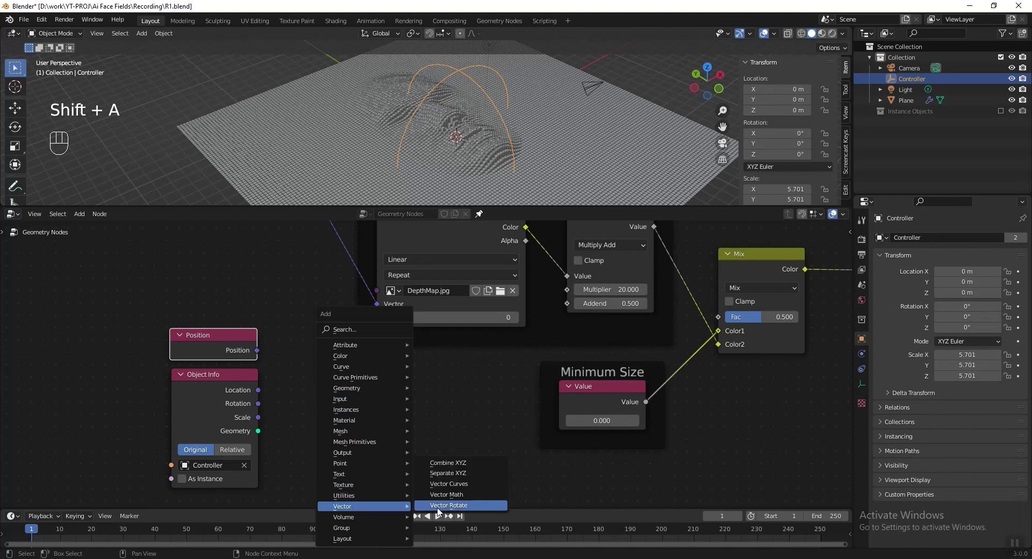
pyautogui.moveTo(340, 377); pyautogui.dragTo(340, 202)
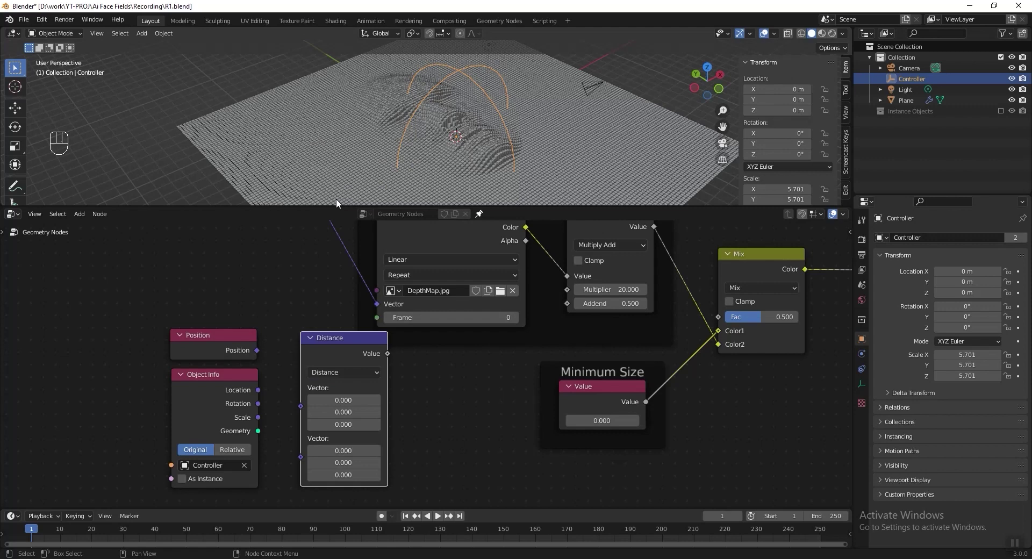
pyautogui.moveTo(268, 371); pyautogui.dragTo(285, 408)
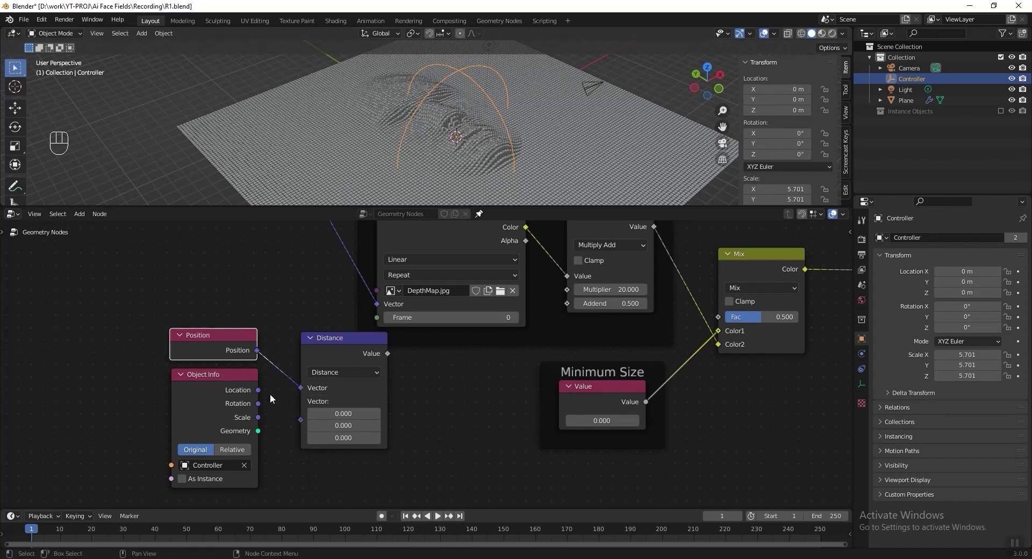
pyautogui.click(301, 426)
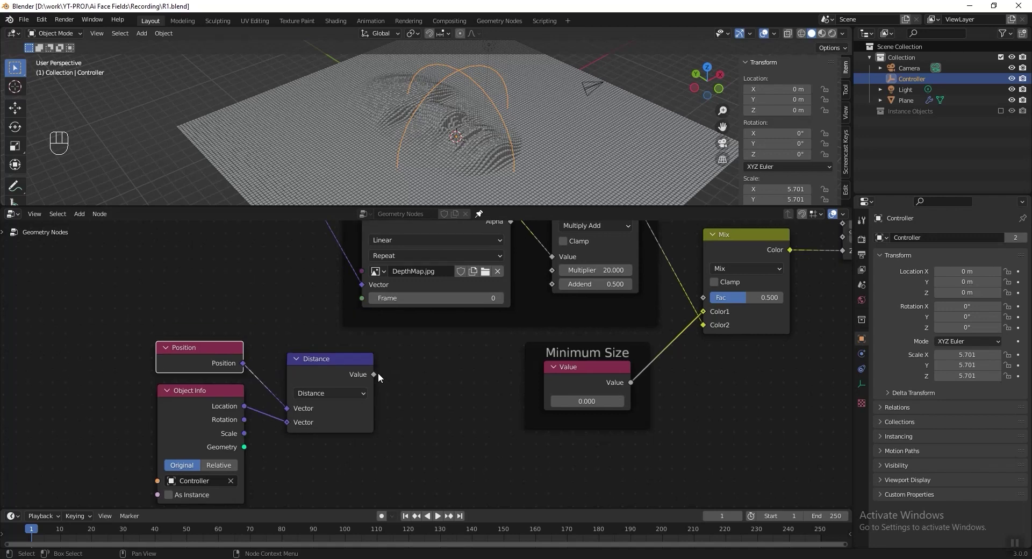
pyautogui.moveTo(382, 377); pyautogui.dragTo(704, 298)
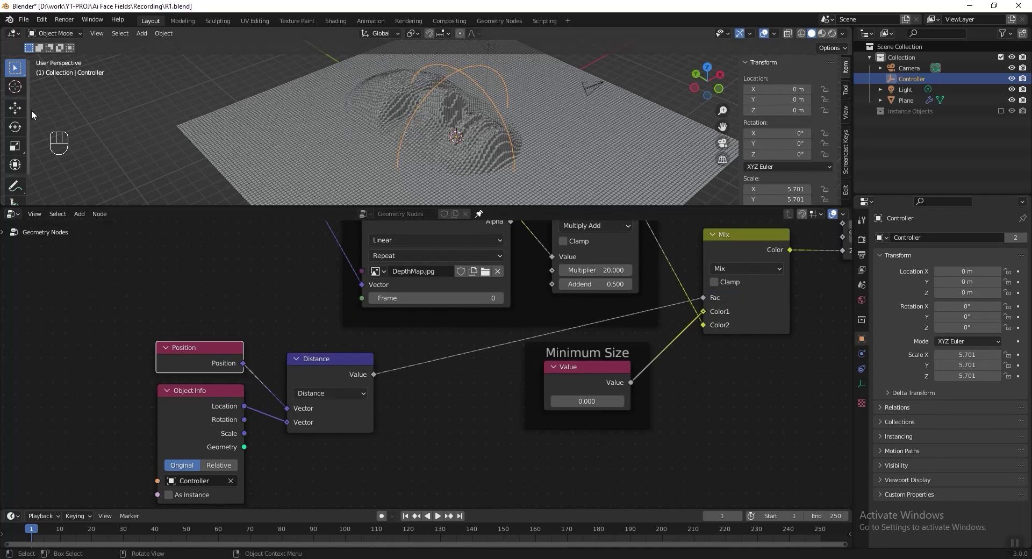
# Move the Controller empty onto the face, undoing an accidental resize, and save the file
pyautogui.click(20, 112)
pyautogui.moveTo(427, 117); pyautogui.dragTo(360, 188)
pyautogui.press('s')
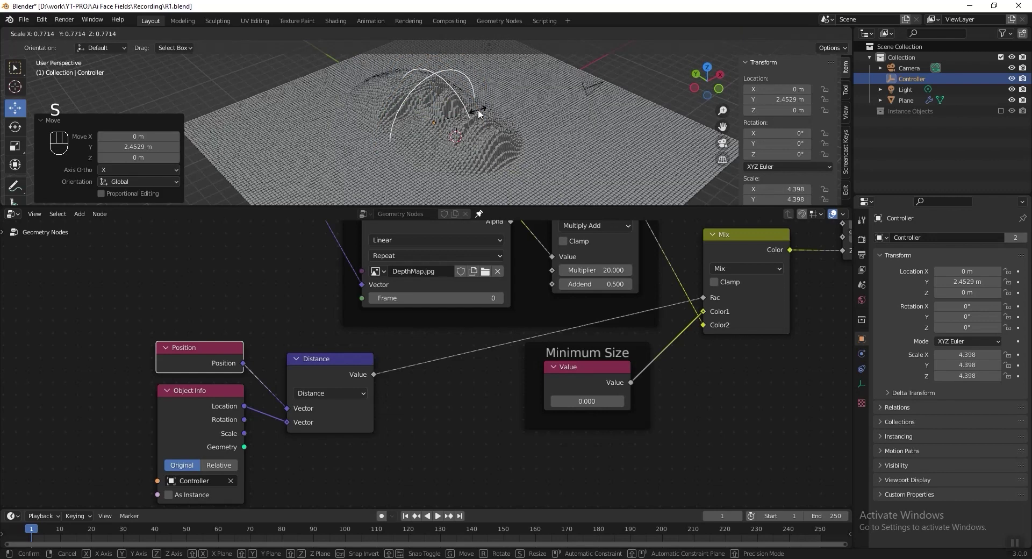
pyautogui.press('ctrl+z')
pyautogui.press('ctrl+s')
pyautogui.press('shift+a')
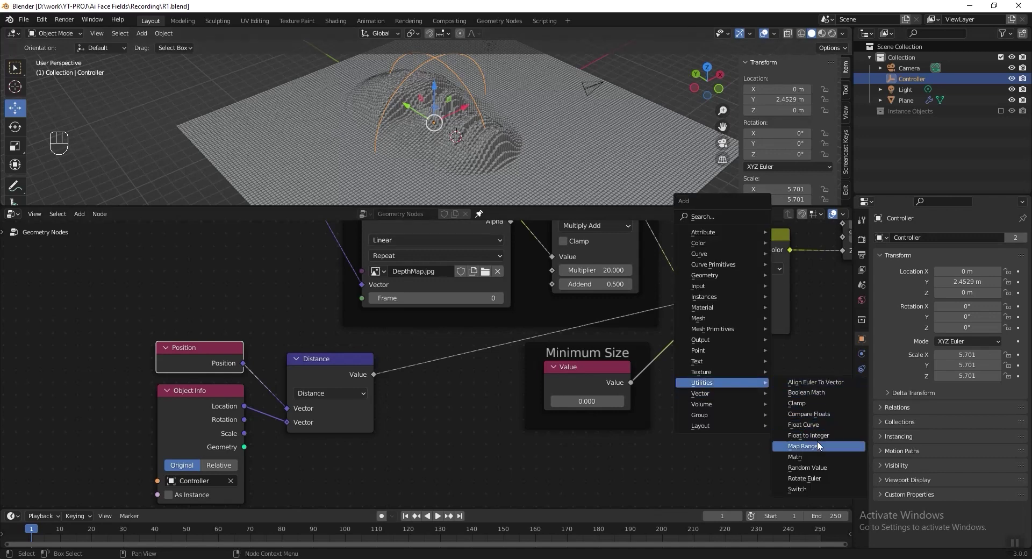
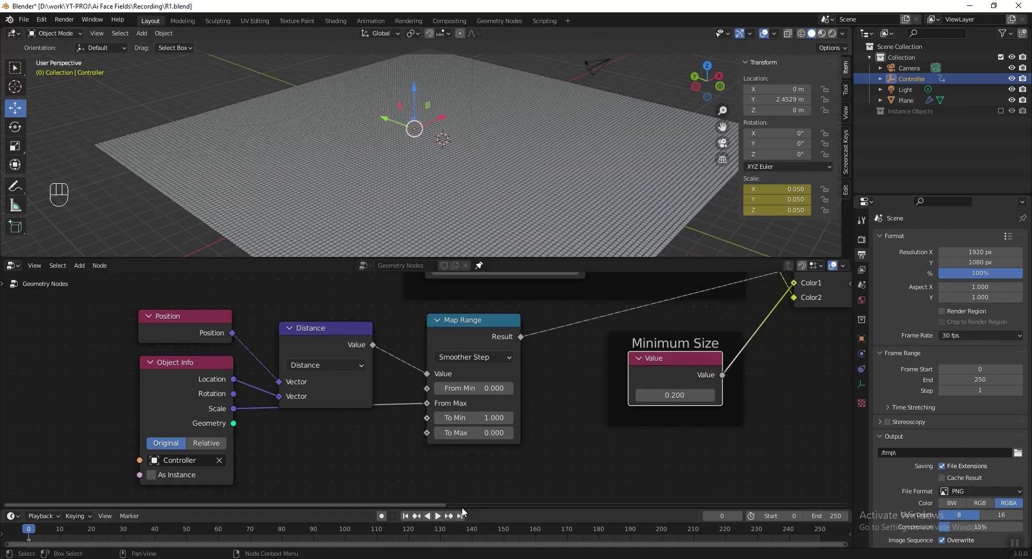
# Keyframe the Controller's scale up to 100 at the last frame and preview the reveal mid-animation
pyautogui.press('s')
pyautogui.press('s')
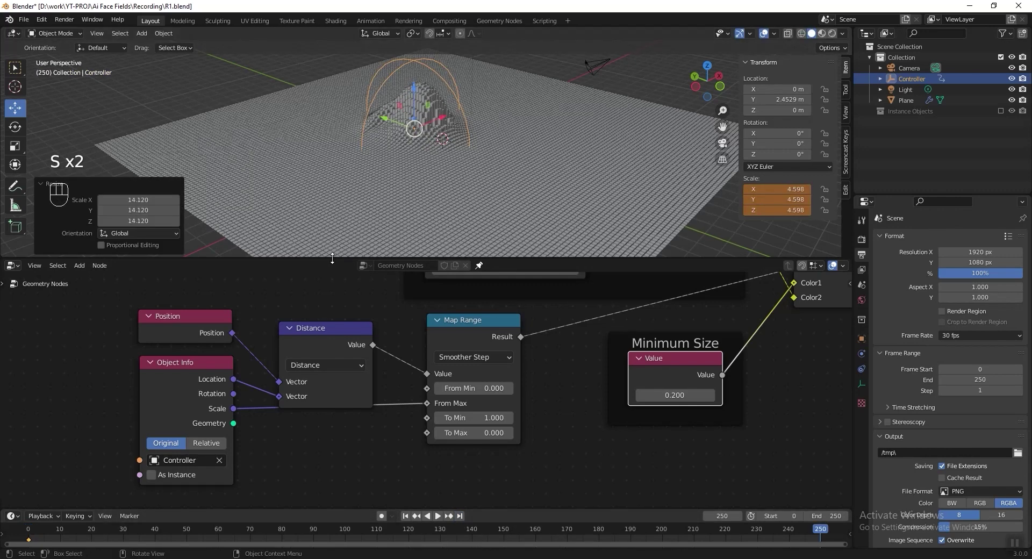
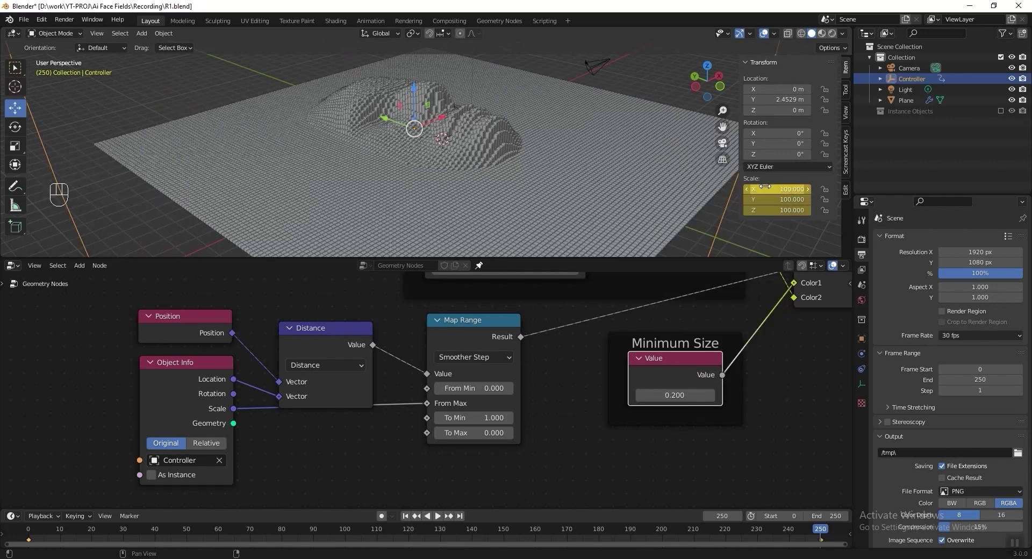
pyautogui.moveTo(778, 528); pyautogui.dragTo(145, 478)
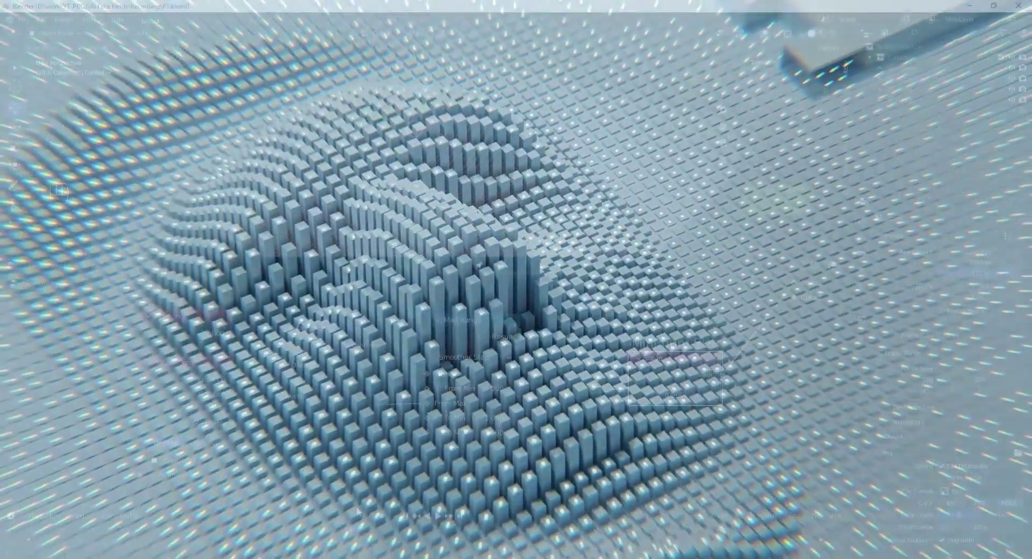
pyautogui.press('shift+a')
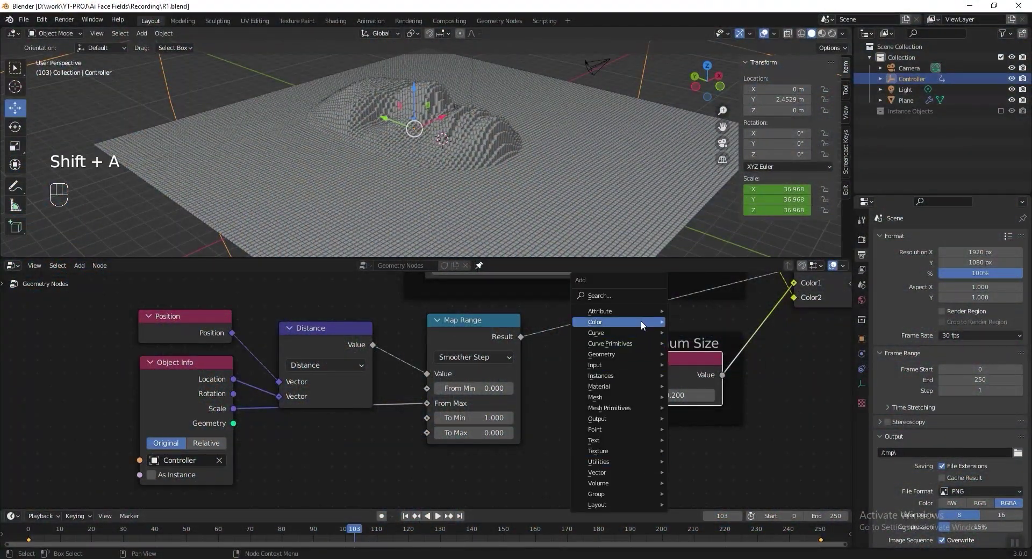
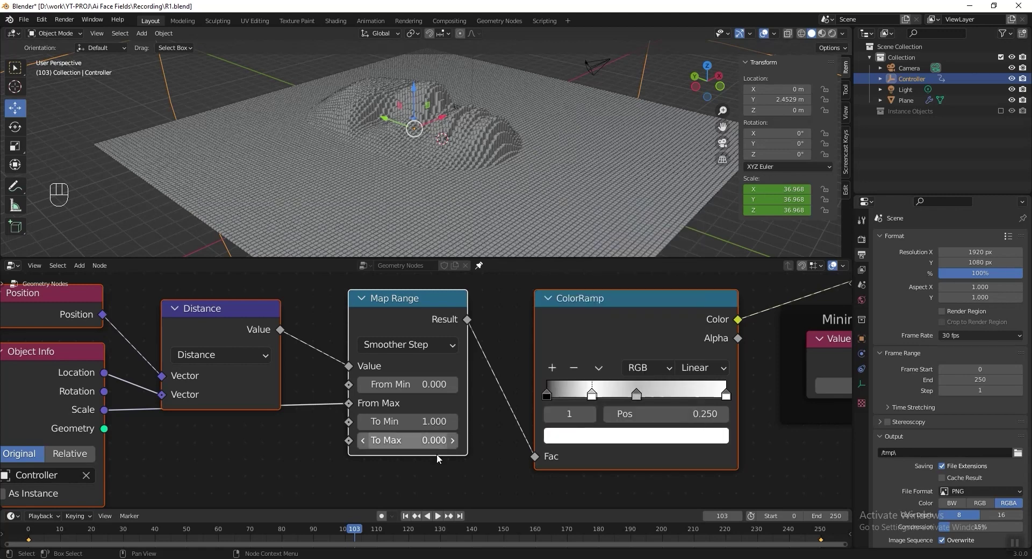
# Set colour ramp stops to black and white, slide a black stop to about 0.755, and use Ease interpolation
pyautogui.click(641, 398)
pyautogui.click(637, 439)
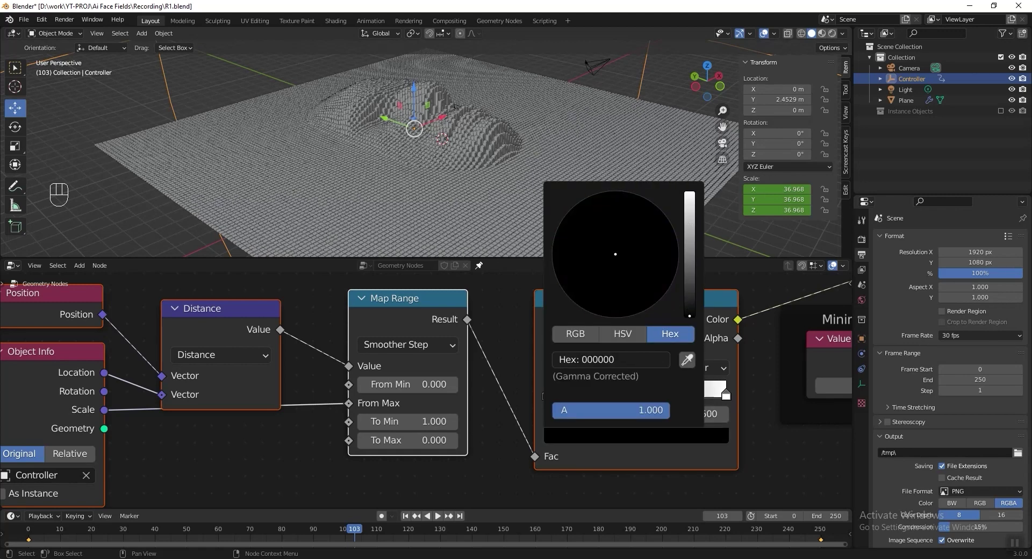
pyautogui.click(596, 396)
pyautogui.moveTo(650, 402); pyautogui.dragTo(703, 408)
pyautogui.click(689, 408)
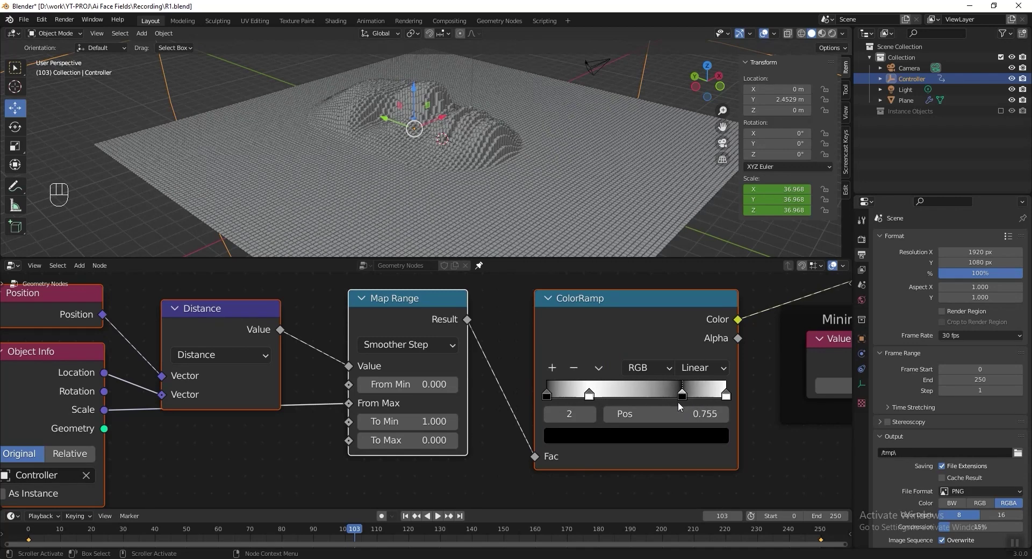
pyautogui.moveTo(709, 365); pyautogui.dragTo(715, 393)
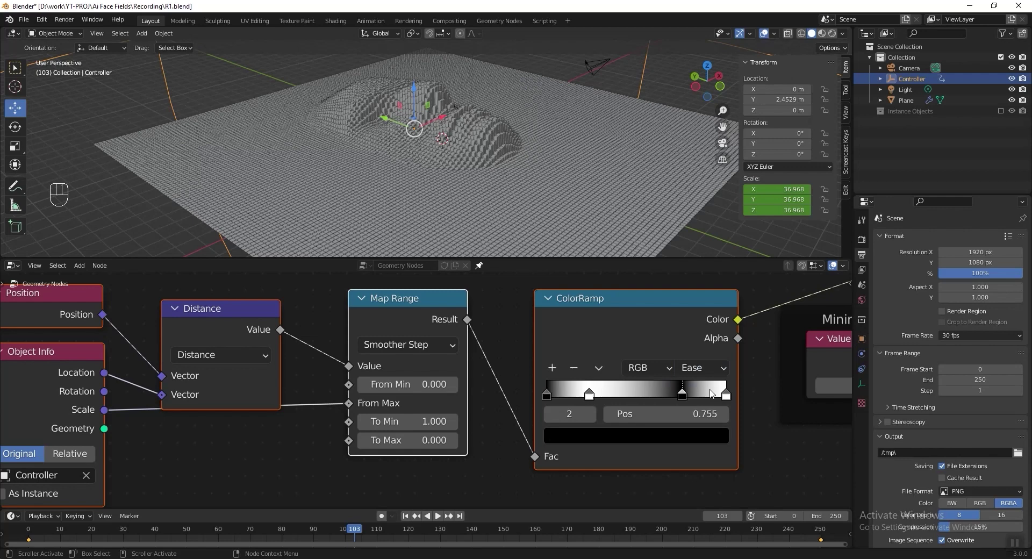
# Scrub the timeline to preview the rippling reveal, save as R1.blend and view through the camera
pyautogui.moveTo(58, 535); pyautogui.dragTo(189, 537)
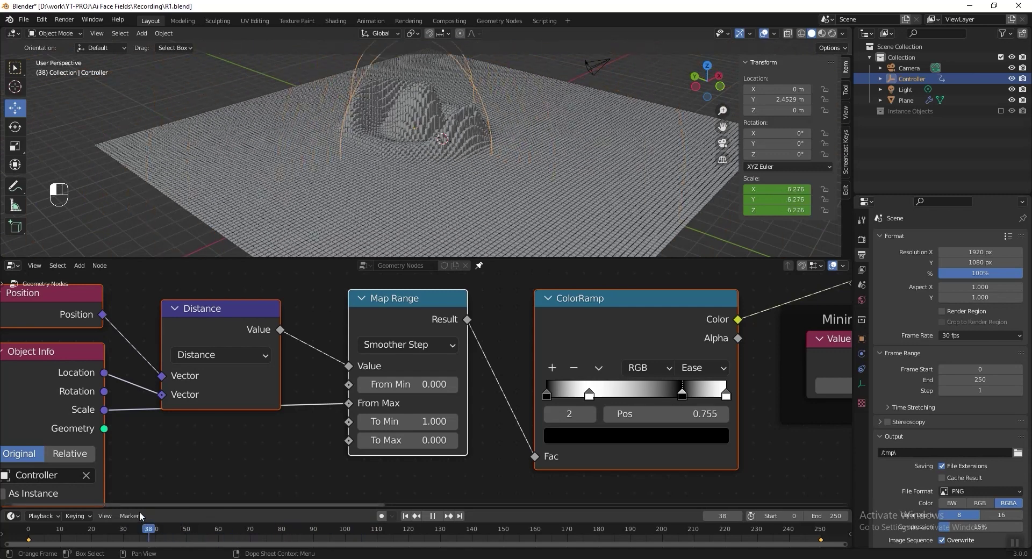
pyautogui.moveTo(159, 523); pyautogui.dragTo(193, 515)
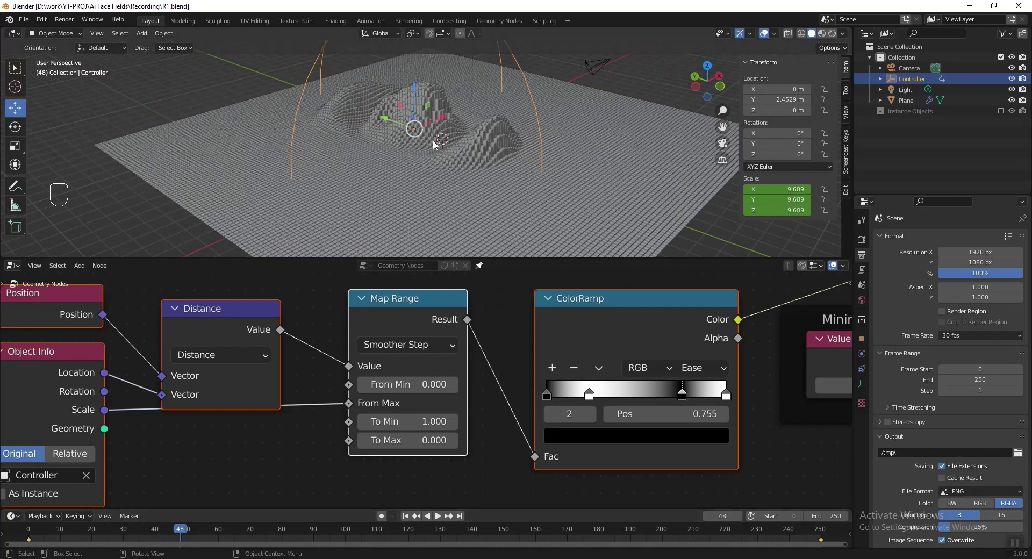
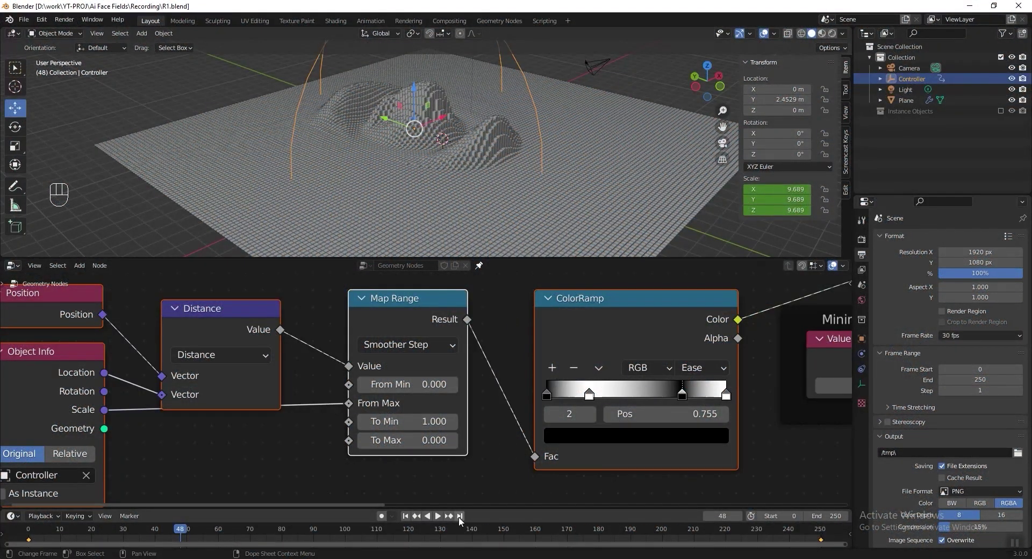
pyautogui.click(462, 521)
pyautogui.press('ctrl+s')
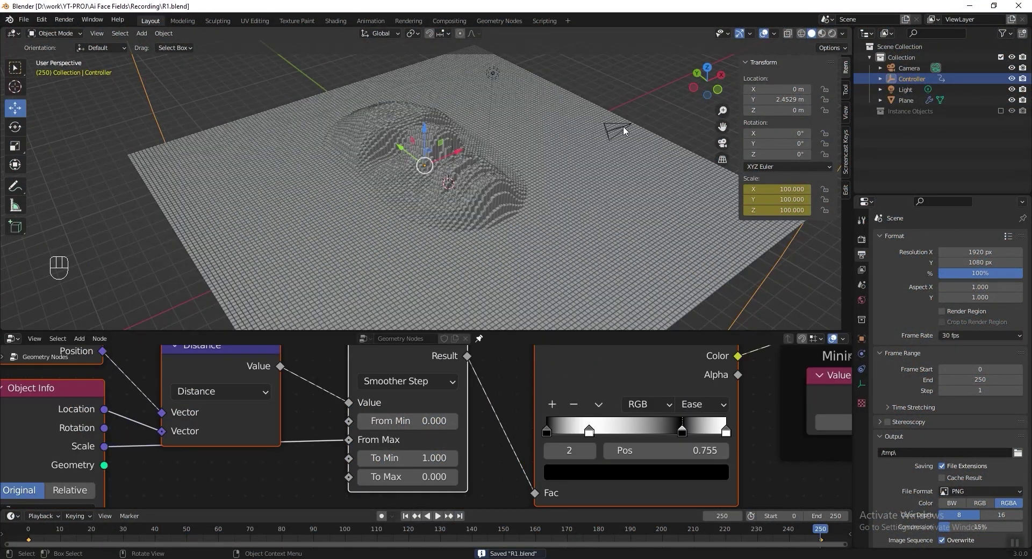
pyautogui.press('ctrl+alt+KP_0')
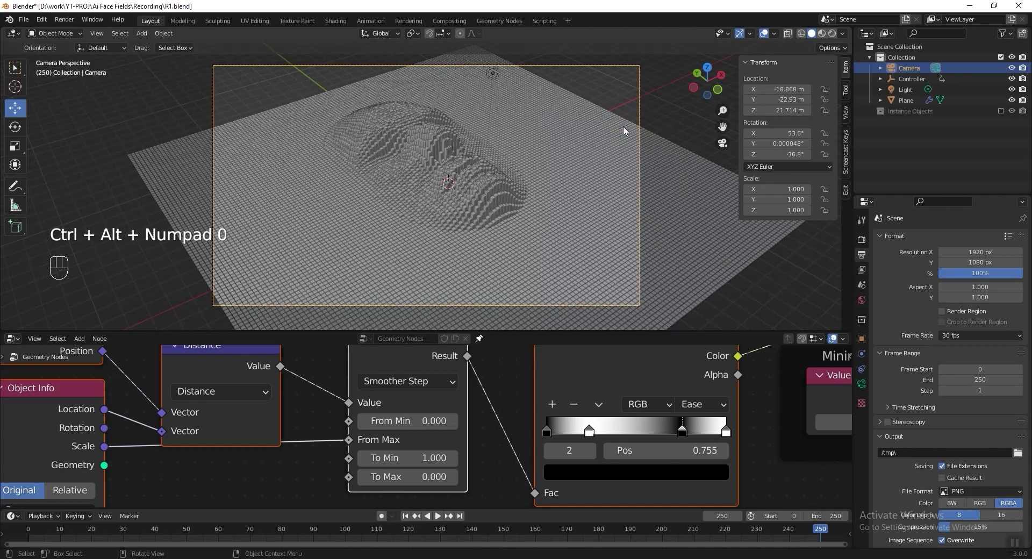
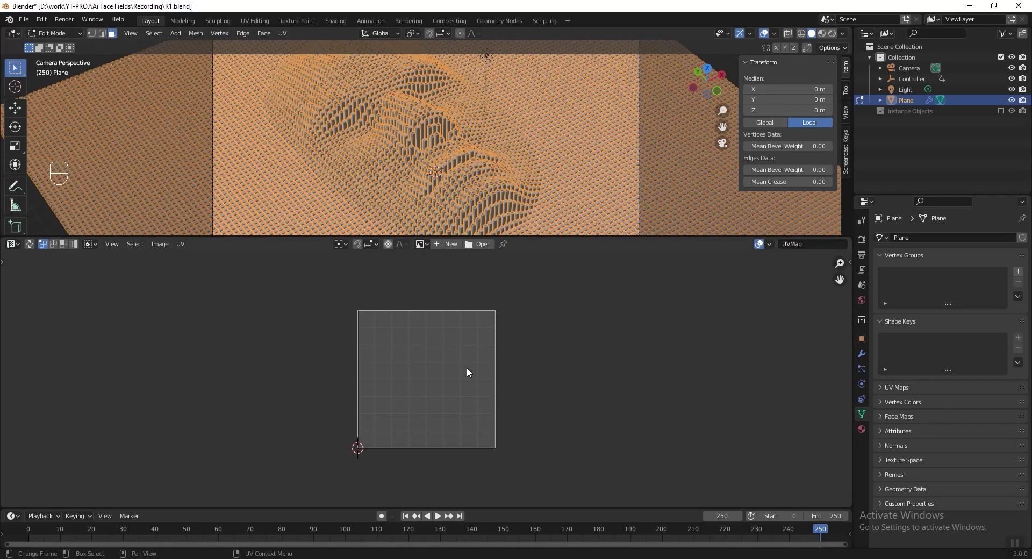
# Scale up the plane's whole UV layout and return to object mode
pyautogui.press('a')
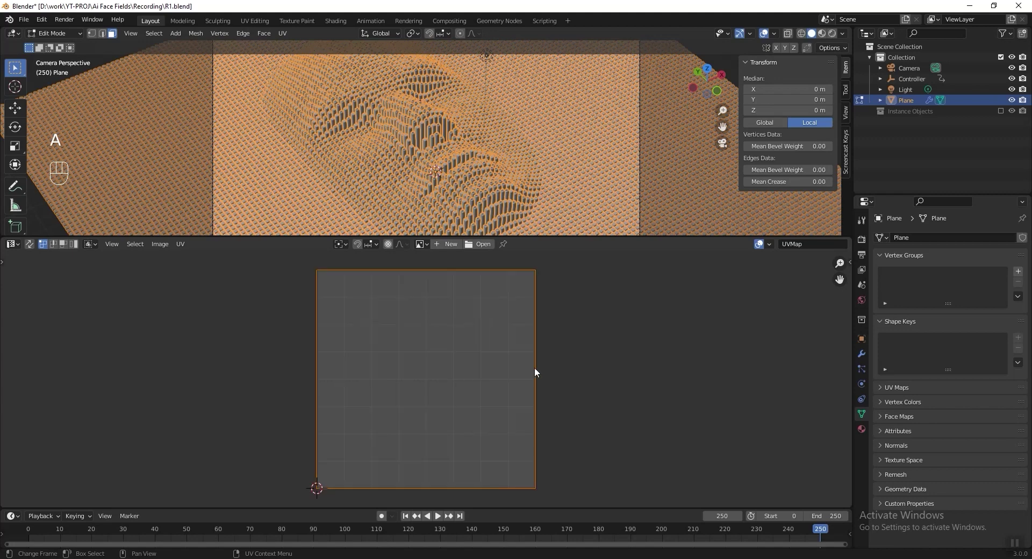
pyautogui.press('s')
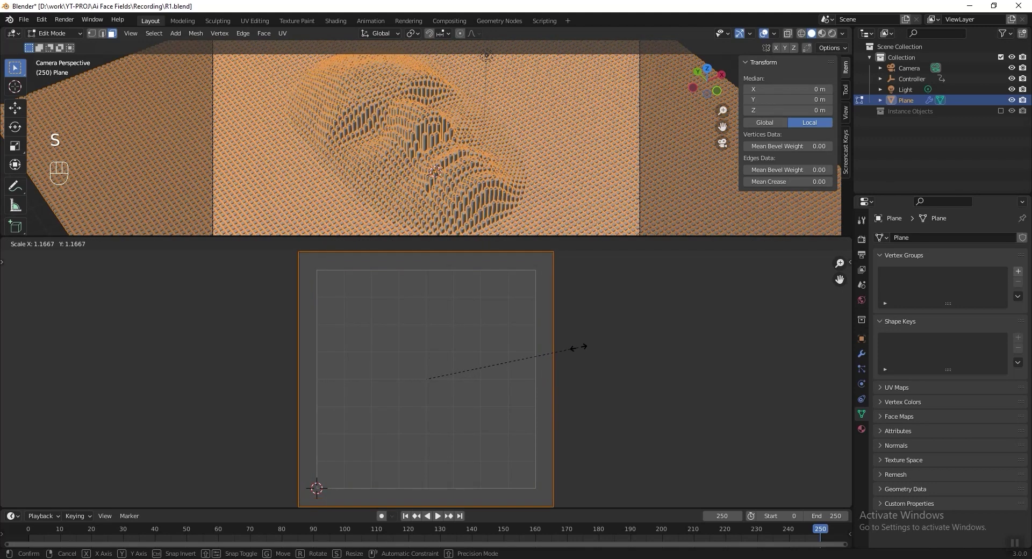
pyautogui.press('s')
pyautogui.click(523, 357)
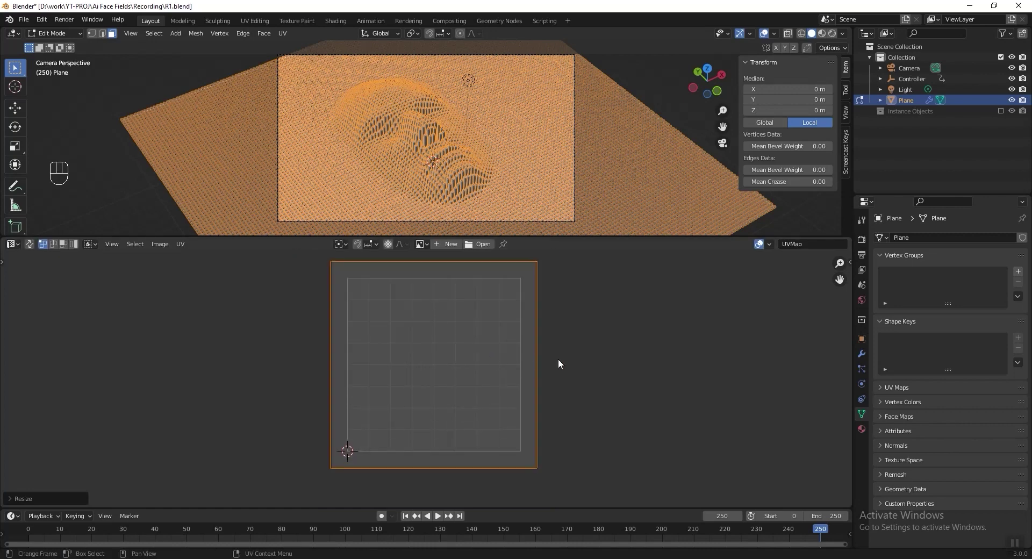
pyautogui.press('Tab')
# Delete the default Light from the Outliner and switch to the World properties
pyautogui.click(485, 118)
pyautogui.click(607, 83)
pyautogui.moveTo(610, 84); pyautogui.dragTo(515, 131)
pyautogui.click(515, 147)
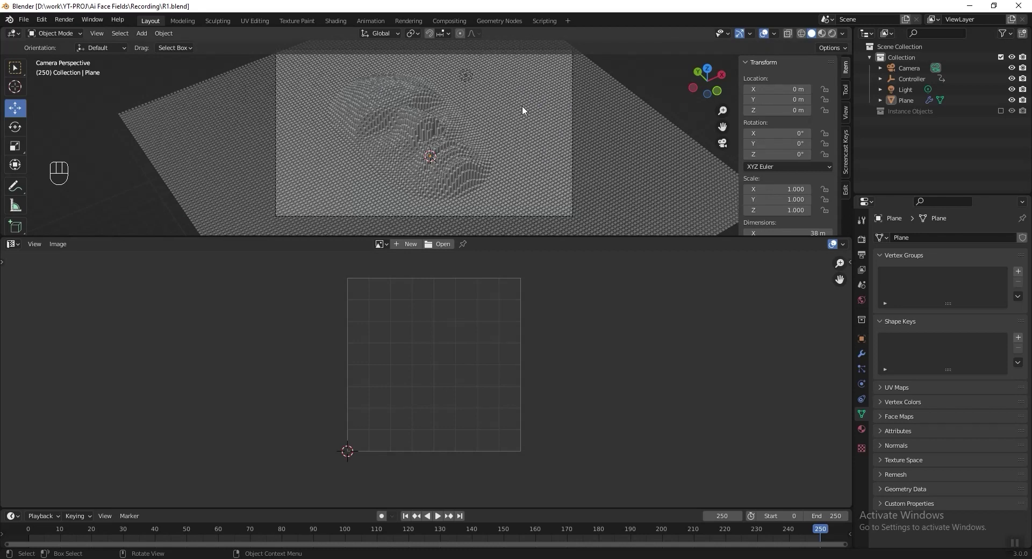
pyautogui.click(470, 78)
pyautogui.press('x')
pyautogui.click(505, 110)
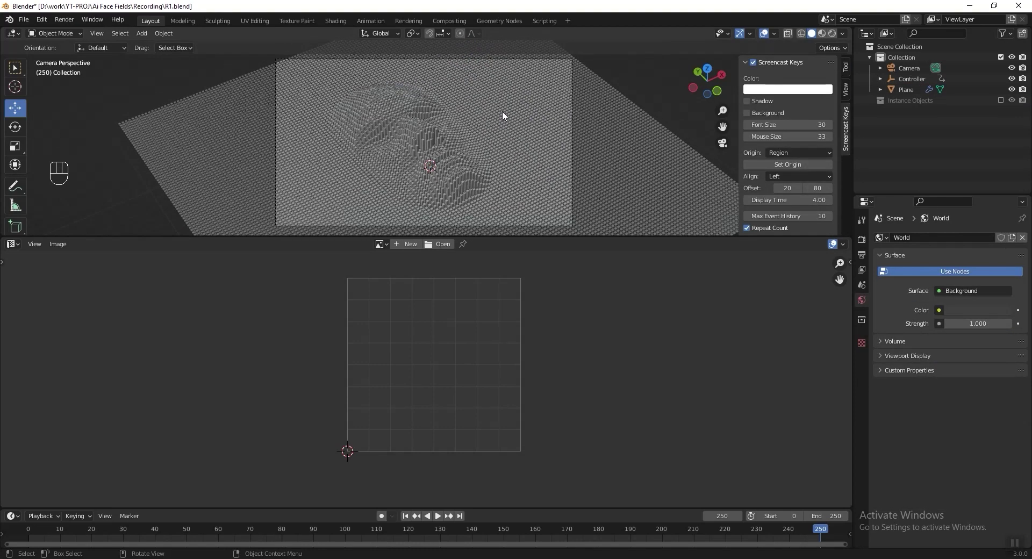
# Add an Area light at -6, 6, 15 and render with Cycles on GPU Compute in Rendered shading
pyautogui.press('shift+a')
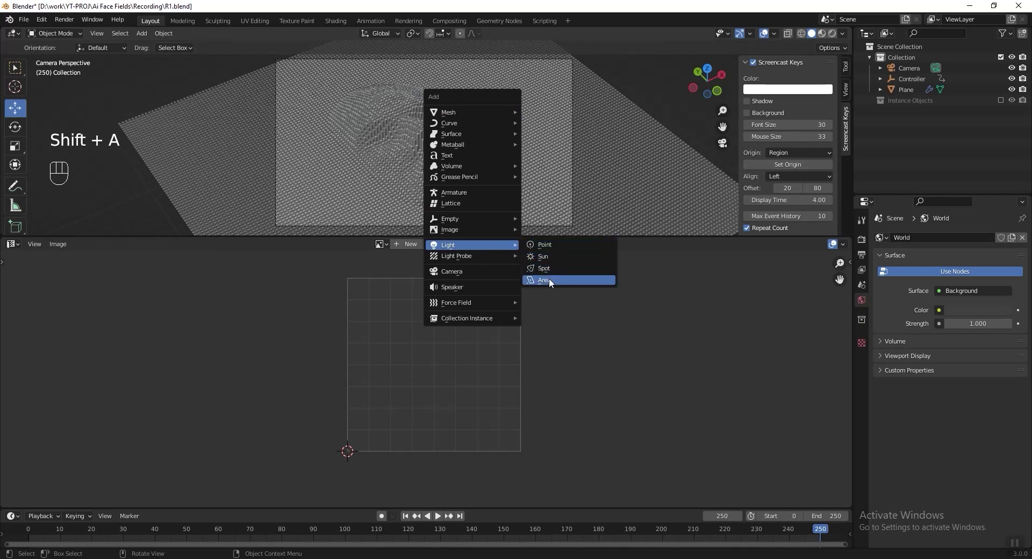
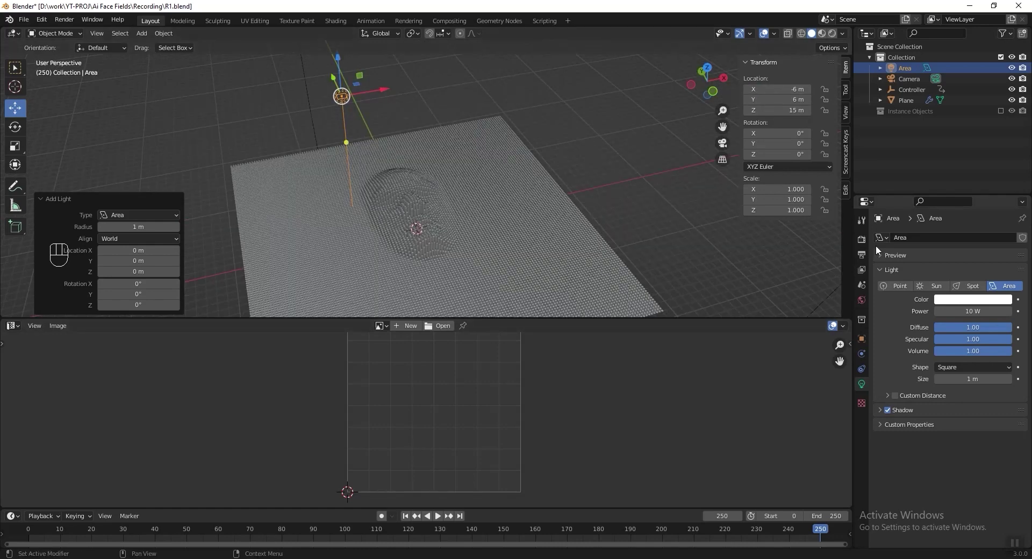
pyautogui.moveTo(960, 239); pyautogui.dragTo(953, 278)
pyautogui.moveTo(957, 273); pyautogui.dragTo(933, 293)
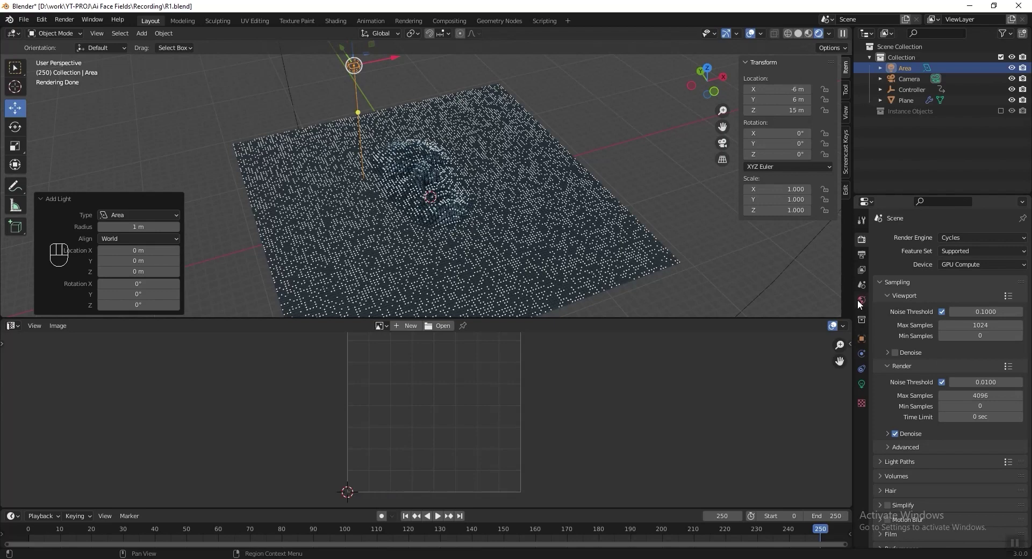
# Set the World background to pale blue, look through the camera and select the area light's settings
pyautogui.click(863, 304)
pyautogui.click(956, 309)
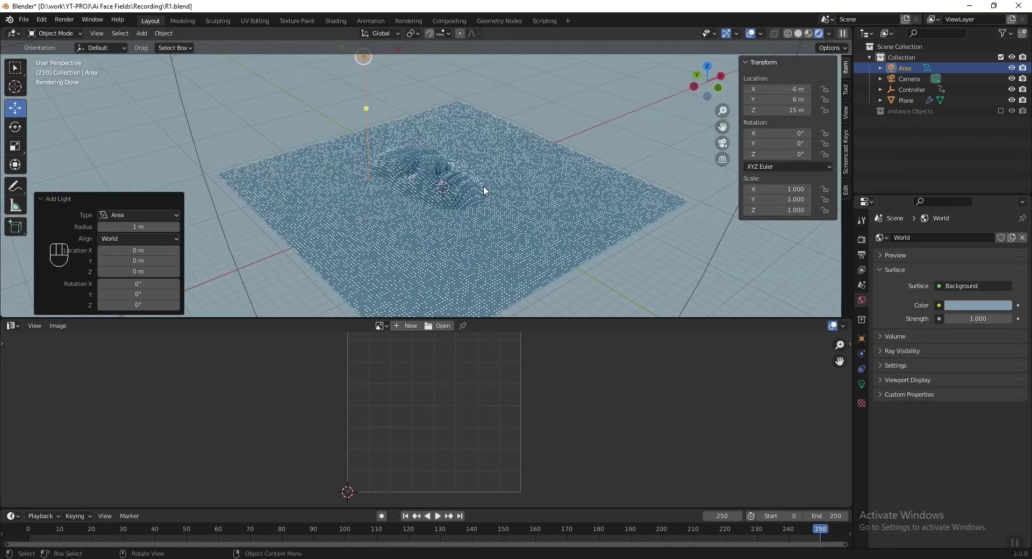
pyautogui.press('KP_0')
pyautogui.click(450, 176)
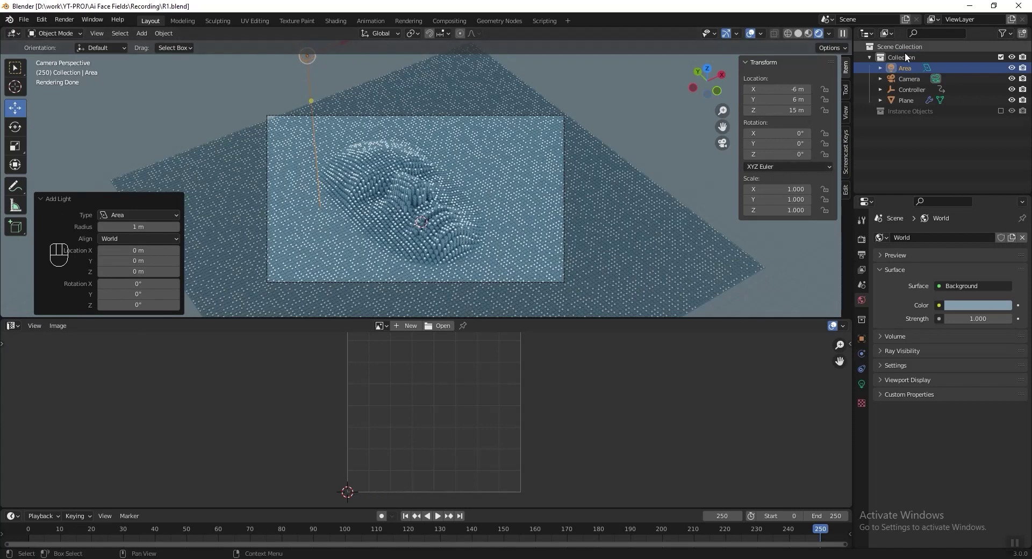
pyautogui.click(911, 69)
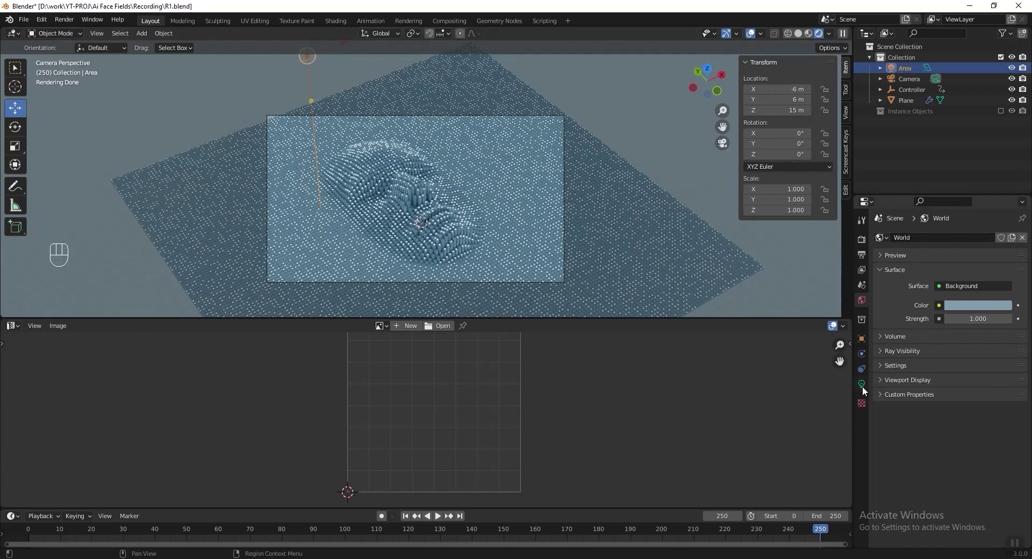
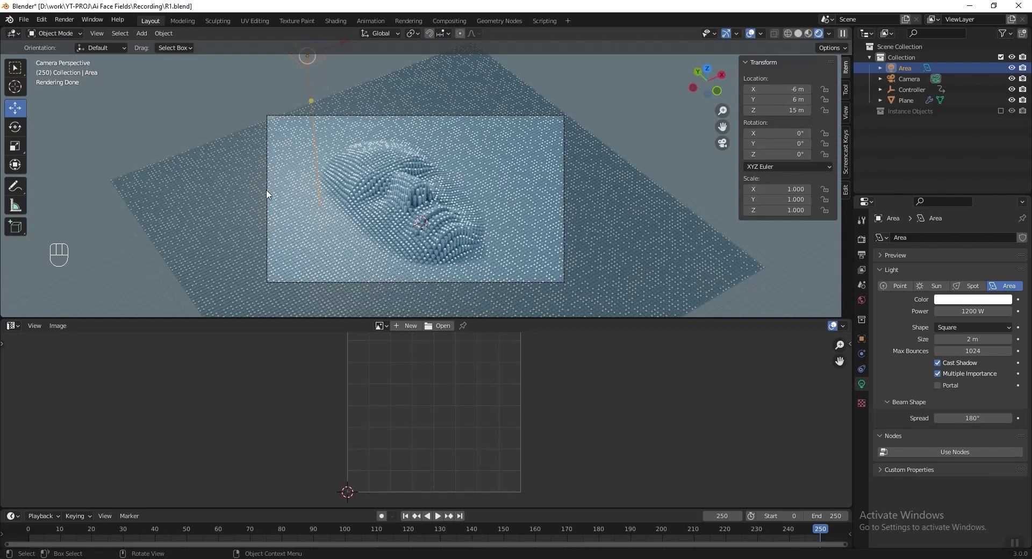
# Set the area light to 1200 W and 2 m, then duplicate it as Area.001 moved to X ≈ 4.79 m
pyautogui.moveTo(362, 188); pyautogui.dragTo(357, 136)
pyautogui.click(398, 184)
pyautogui.click(397, 147)
pyautogui.press('shift+d')
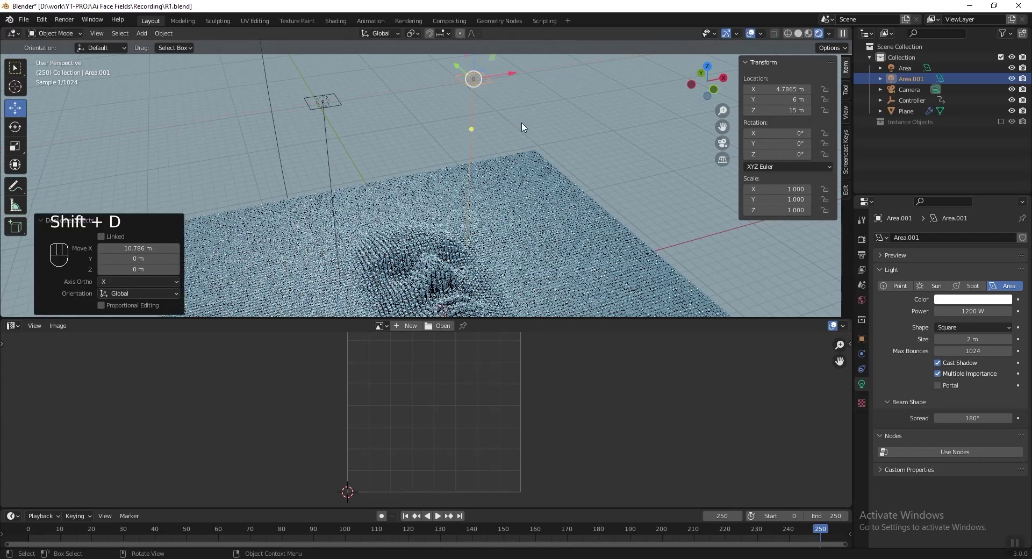
pyautogui.moveTo(506, 164); pyautogui.dragTo(515, 171)
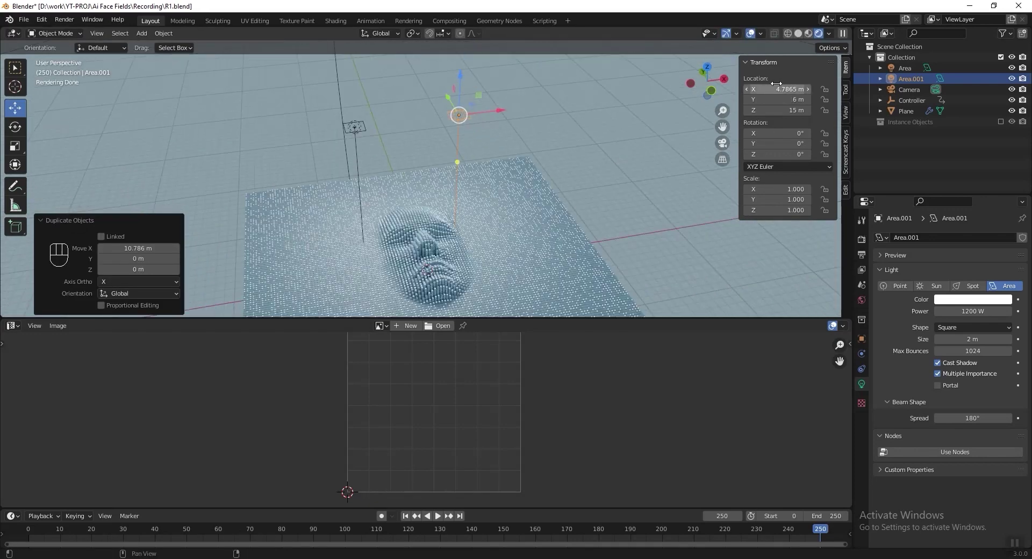
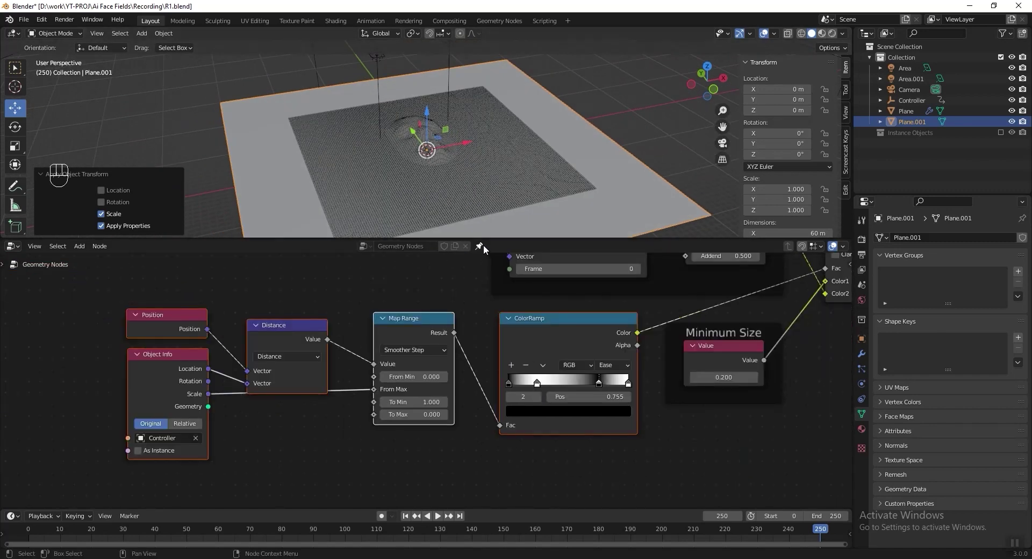
# Give Plane.001 a new node tree with Distribute Points on Faces, Instance on Points and a Cube node
pyautogui.click(487, 249)
pyautogui.click(437, 247)
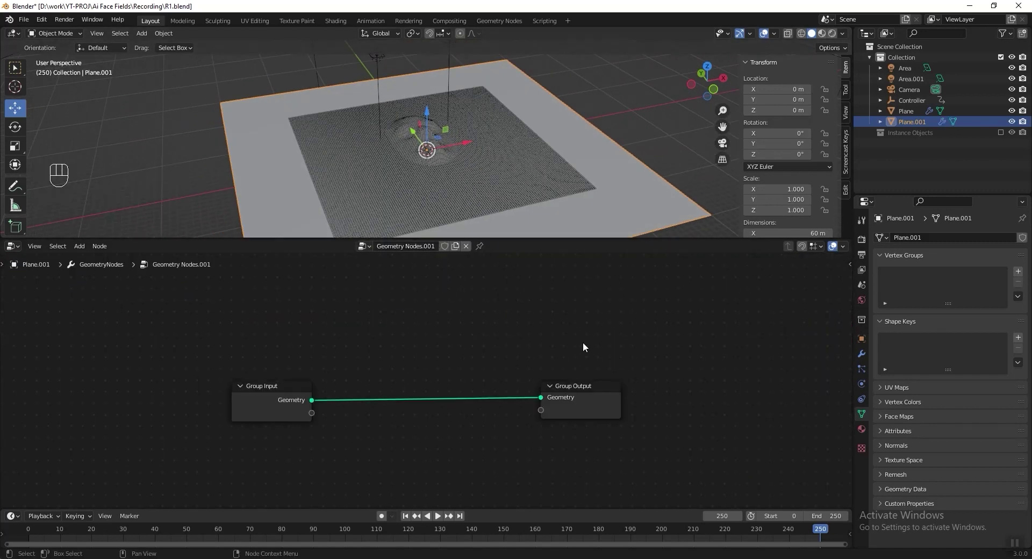
pyautogui.press('shift+a')
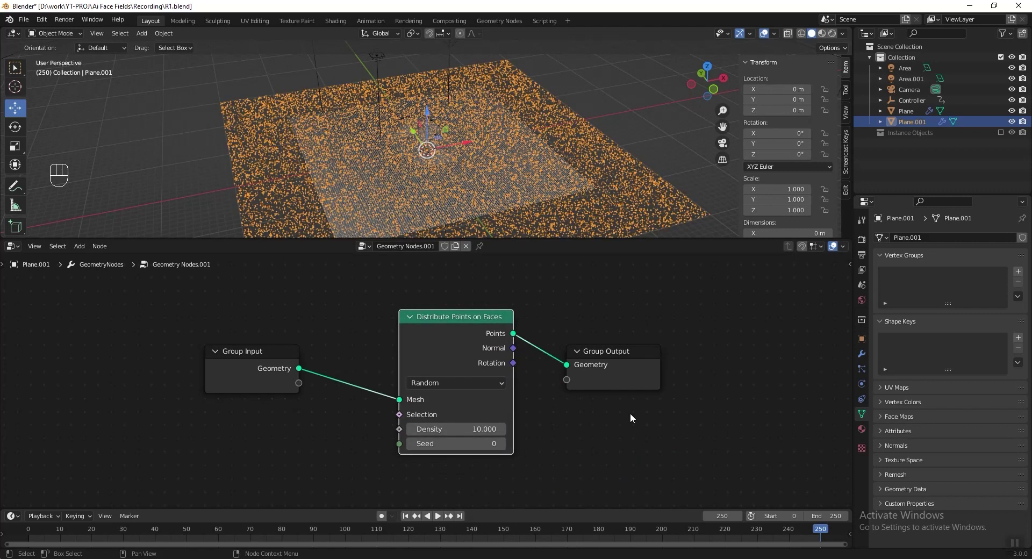
pyautogui.press('shift+a')
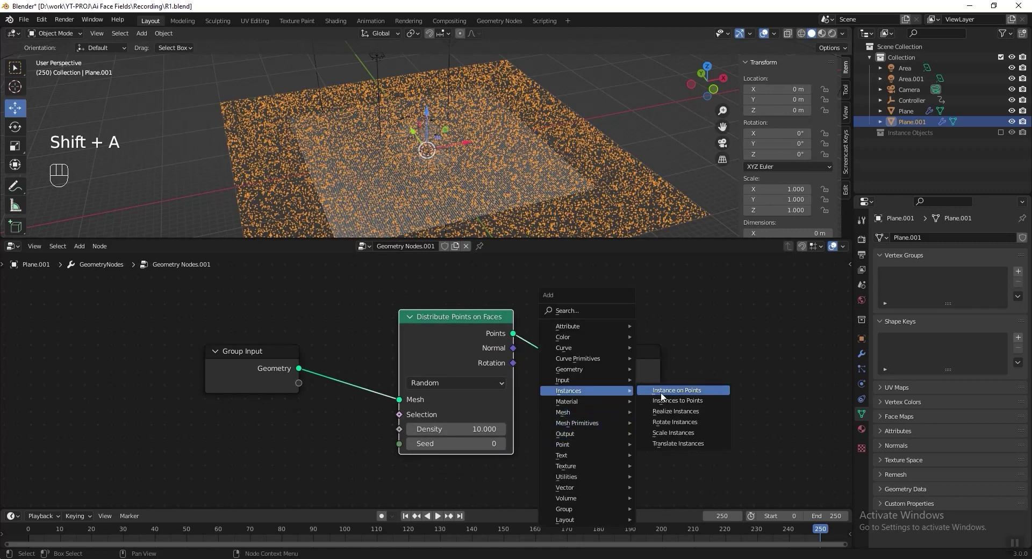
pyautogui.press('shift+a')
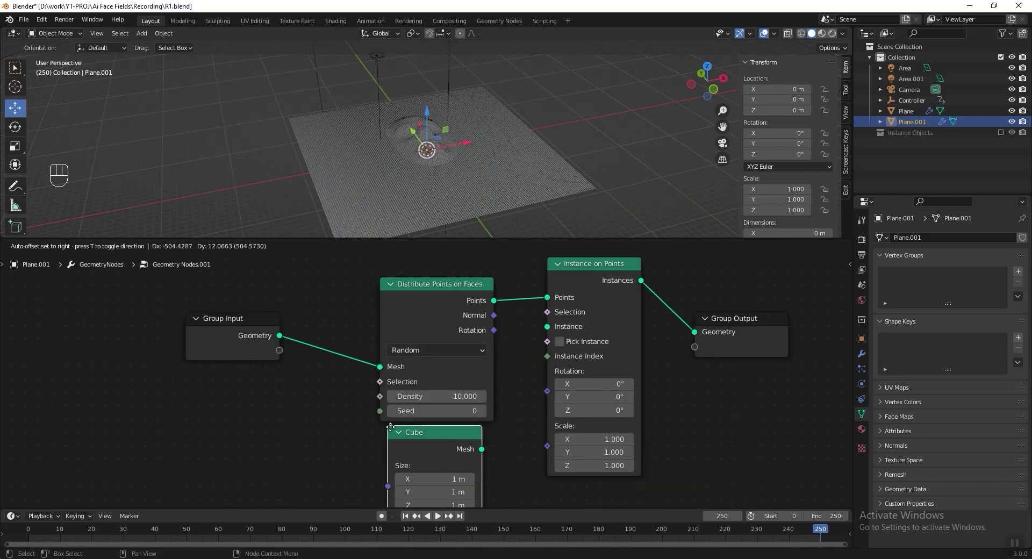
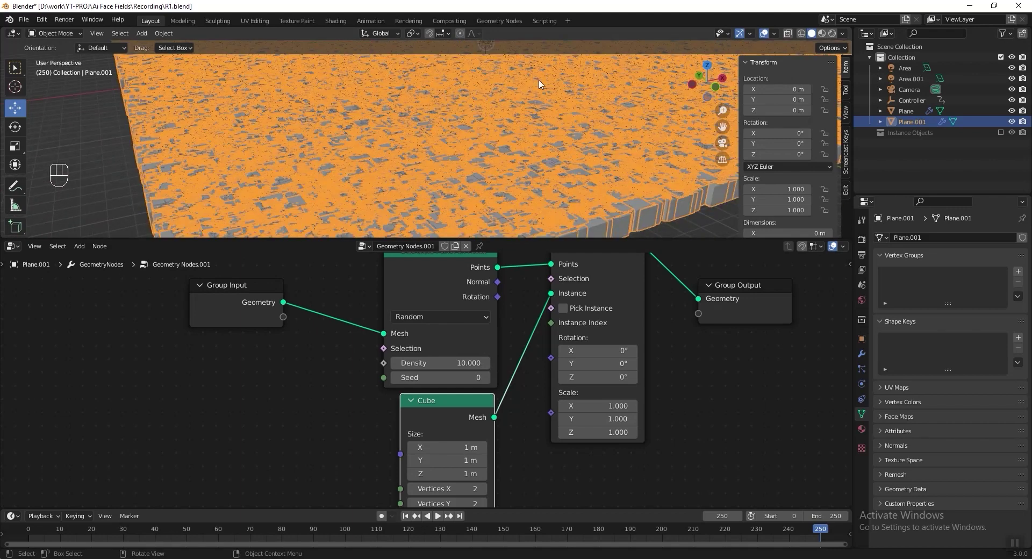
# Save the file and check the sparse Poisson-disk tile scatter through the scene camera
pyautogui.moveTo(487, 357); pyautogui.dragTo(475, 359)
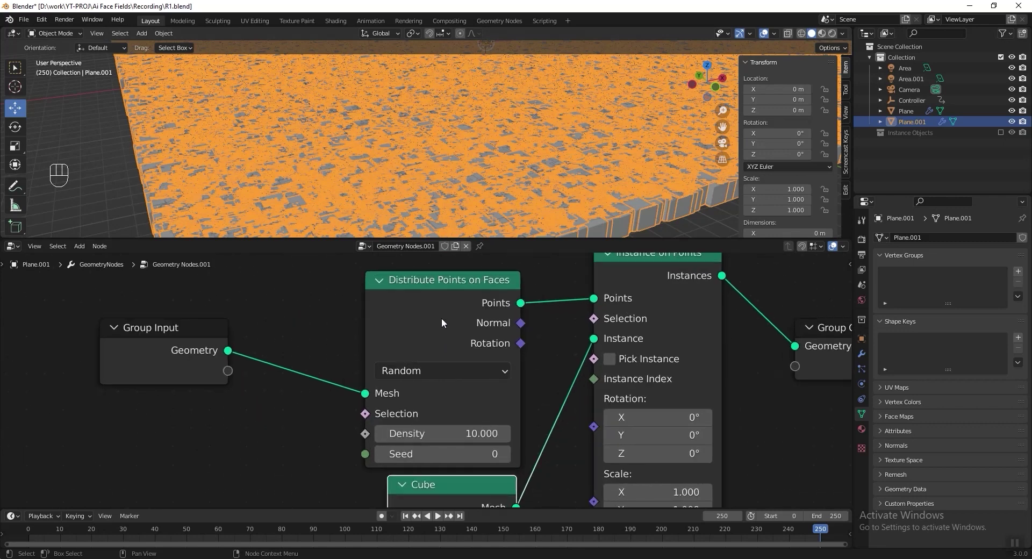
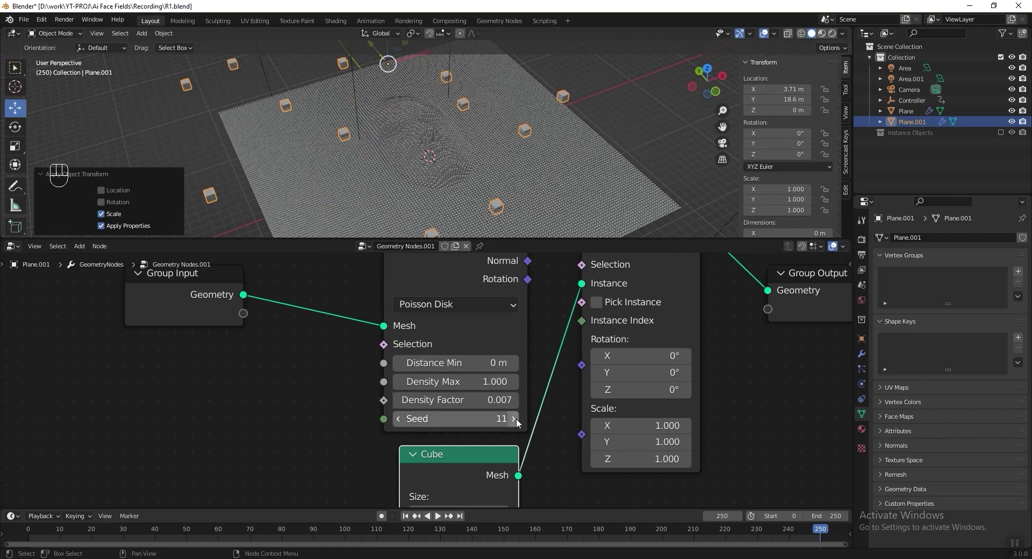
pyautogui.press('ctrl+s')
pyautogui.press('KP_0')
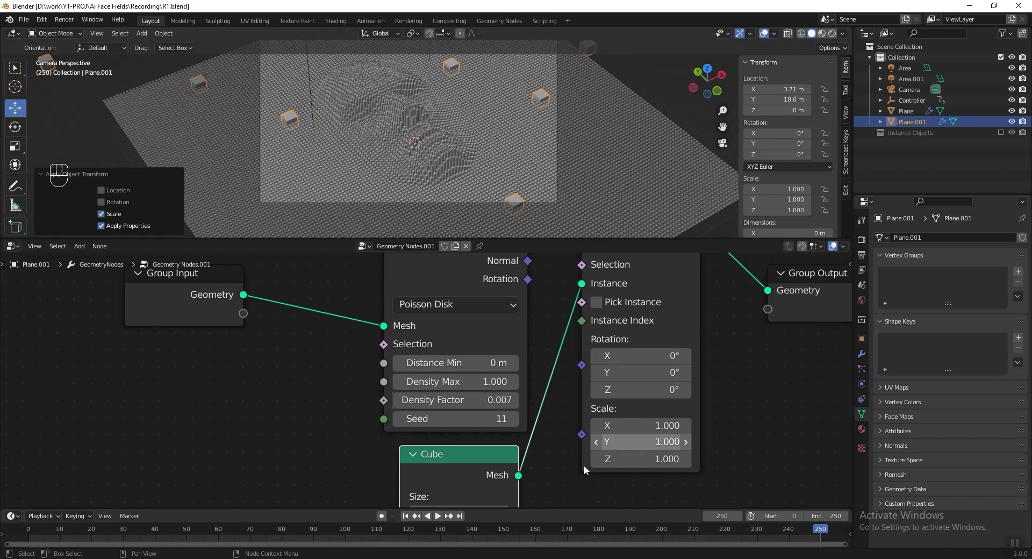
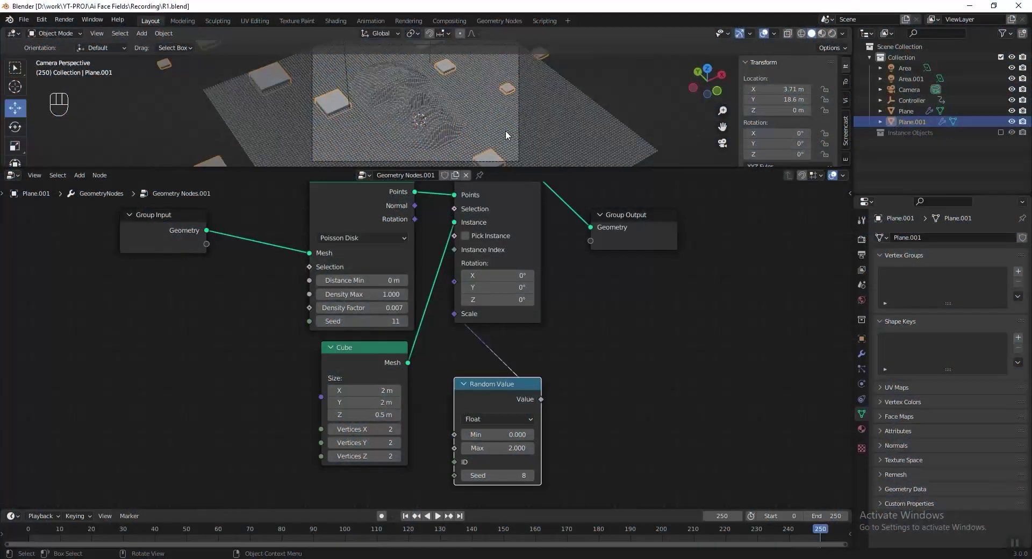
# Duplicate the Cube–distribute–instance node chain and place the copy below the originals
pyautogui.click(490, 307)
pyautogui.click(412, 234)
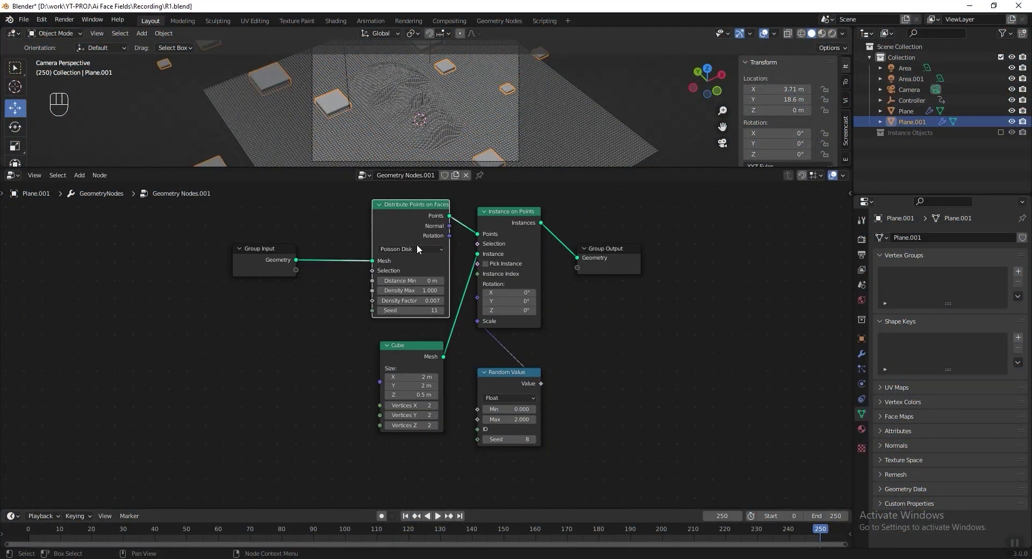
pyautogui.moveTo(415, 351); pyautogui.dragTo(403, 264)
pyautogui.click(414, 213)
pyautogui.press('shift+d')
pyautogui.click(251, 360)
# Add a Mesh Boolean node set to Difference and feed it the duplicated Instances output
pyautogui.click(369, 377)
pyautogui.press('shift+a')
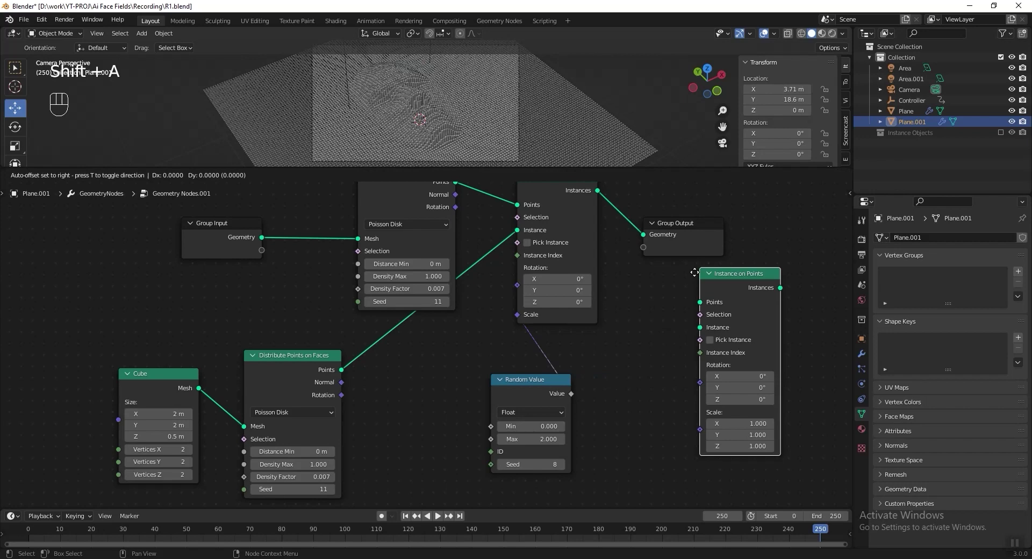
pyautogui.click(479, 373)
pyautogui.press('shift+d')
pyautogui.moveTo(407, 333); pyautogui.dragTo(407, 267)
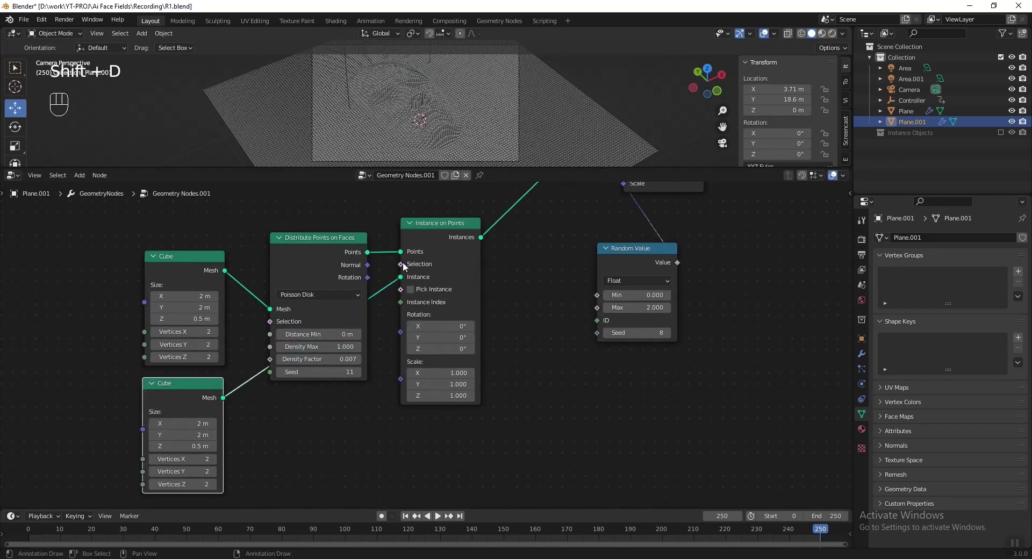
pyautogui.moveTo(465, 124); pyautogui.dragTo(391, 143)
pyautogui.press('shift+a')
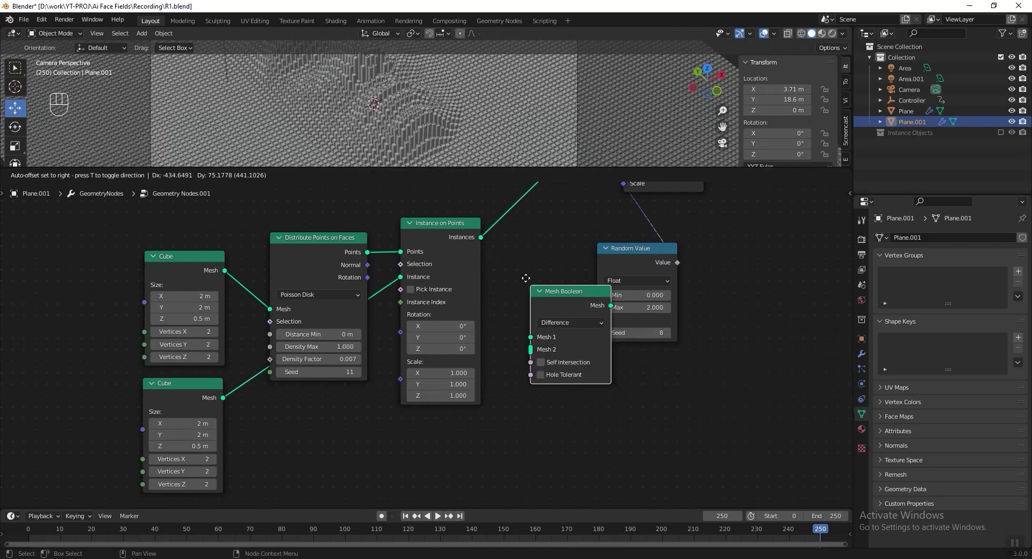